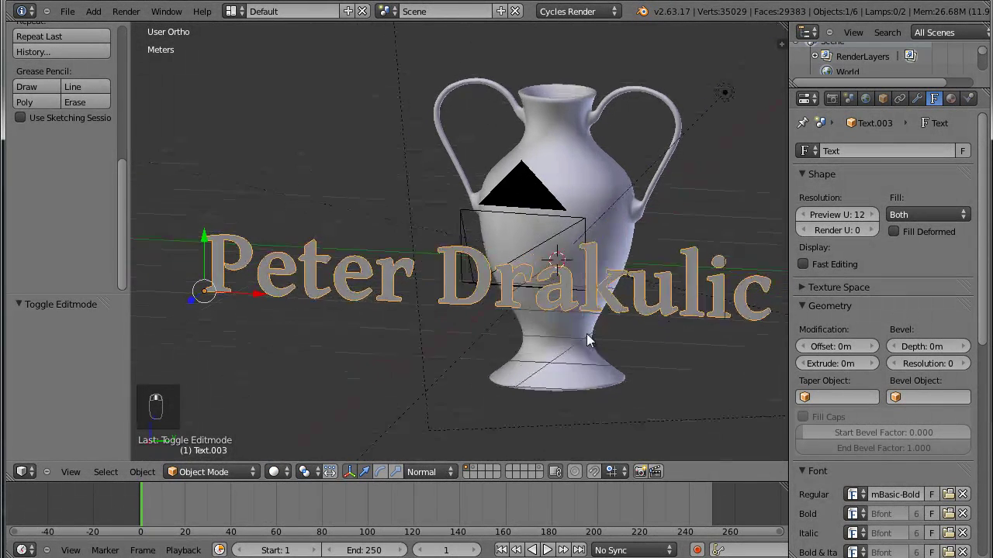
{"action": "key", "text": "Tab"}
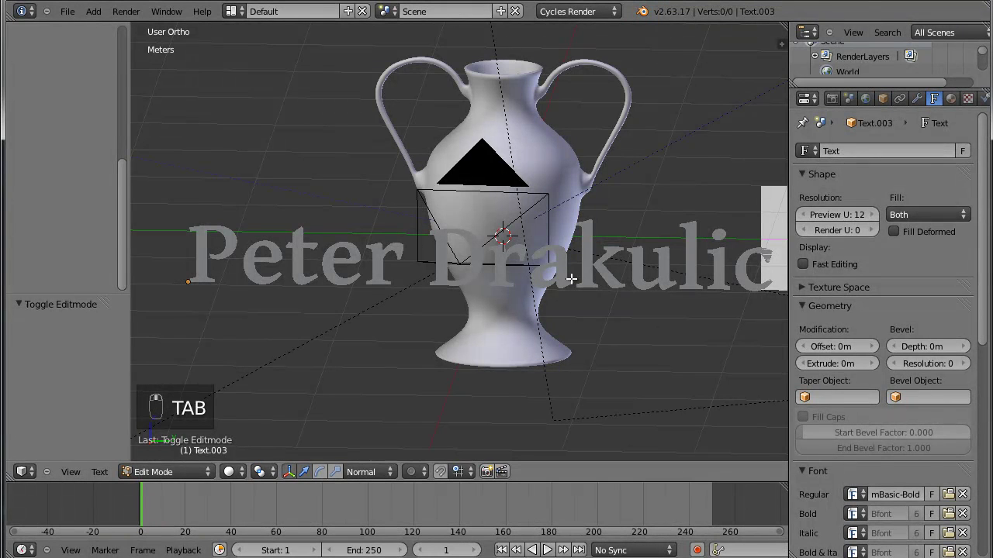
{"action": "key", "text": "Tab"}
{"action": "left_click_drag", "start_coordinate": [589, 372], "coordinate": [551, 359]}
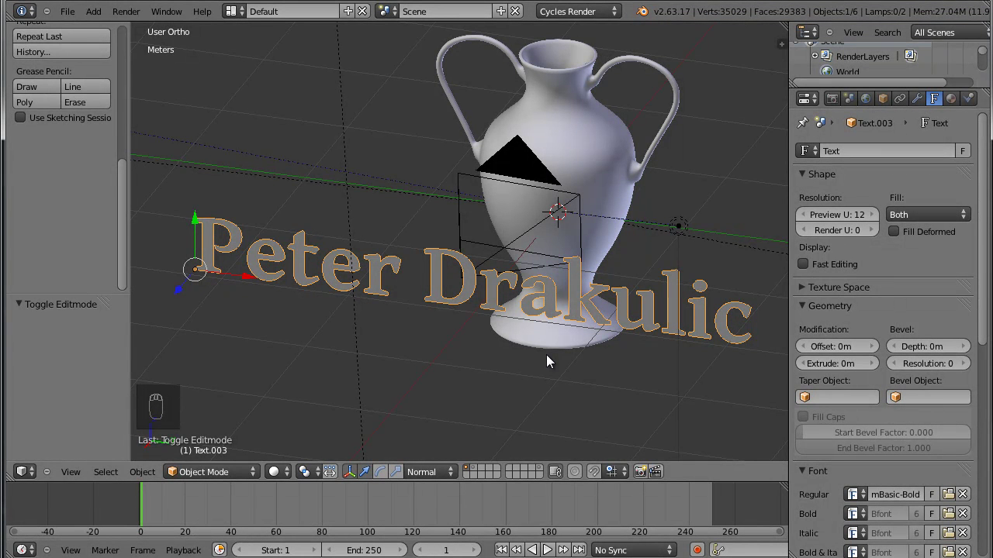
{"action": "key", "text": "shift+d"}
{"action": "left_click_drag", "start_coordinate": [544, 331], "coordinate": [544, 342]}
{"action": "key", "text": "m"}
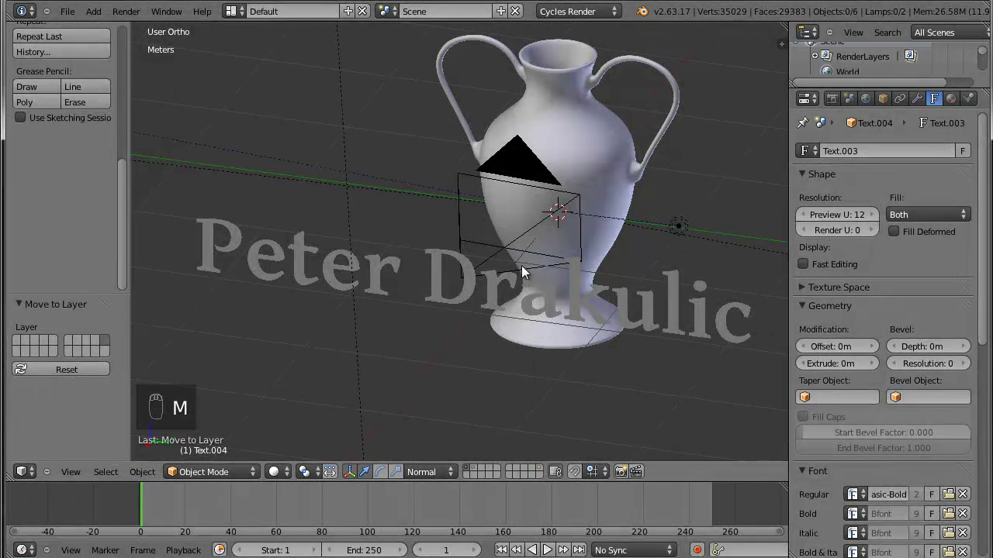
Select the text copy and bring up the Convert to choices for it.
{"action": "left_click_drag", "start_coordinate": [473, 299], "coordinate": [505, 294]}
{"action": "left_click_drag", "start_coordinate": [498, 328], "coordinate": [528, 363]}
{"action": "key", "text": "alt+c"}
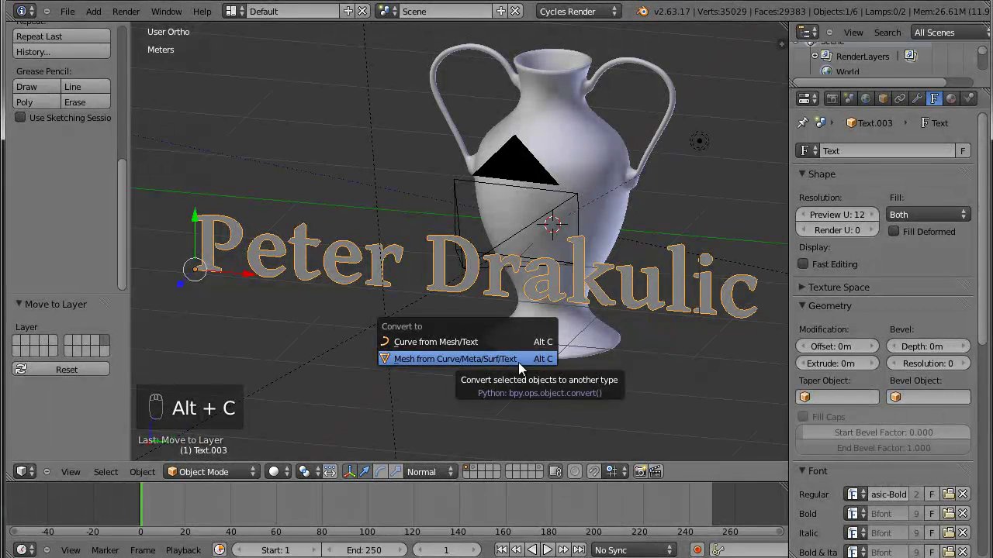
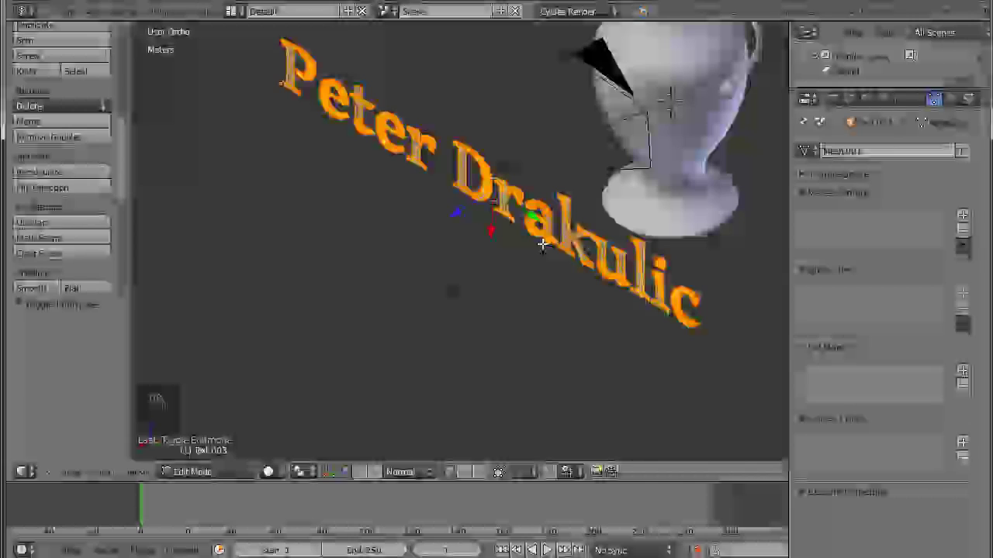
Extrude the mesh lettering's faces to give the letters solid thickness and recalculate normals.
{"action": "key", "text": "e"}
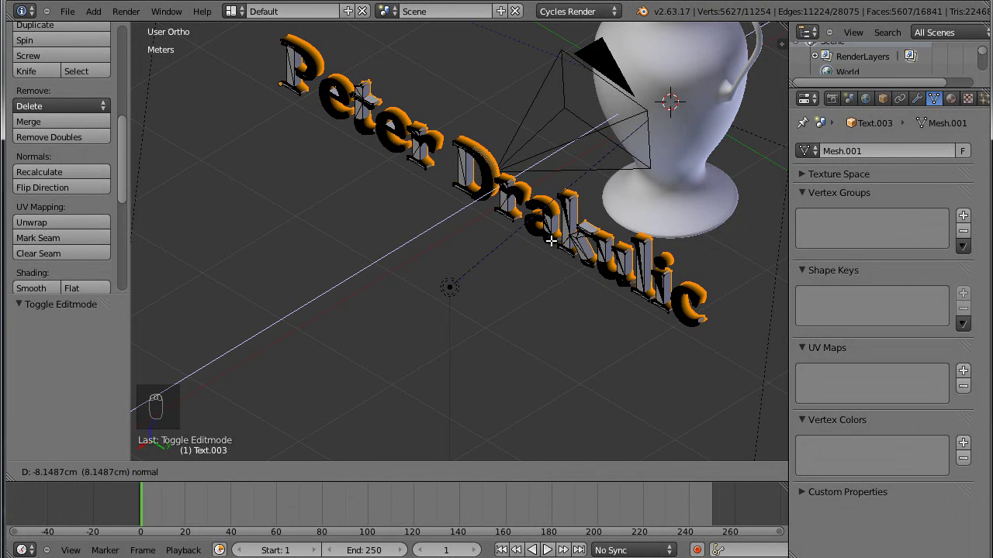
{"action": "left_click_drag", "start_coordinate": [548, 247], "coordinate": [548, 304]}
{"action": "key", "text": "Tab"}
{"action": "key", "text": "Tab"}
{"action": "key", "text": "a"}
{"action": "key", "text": "a"}
{"action": "key", "text": "ctrl+n"}
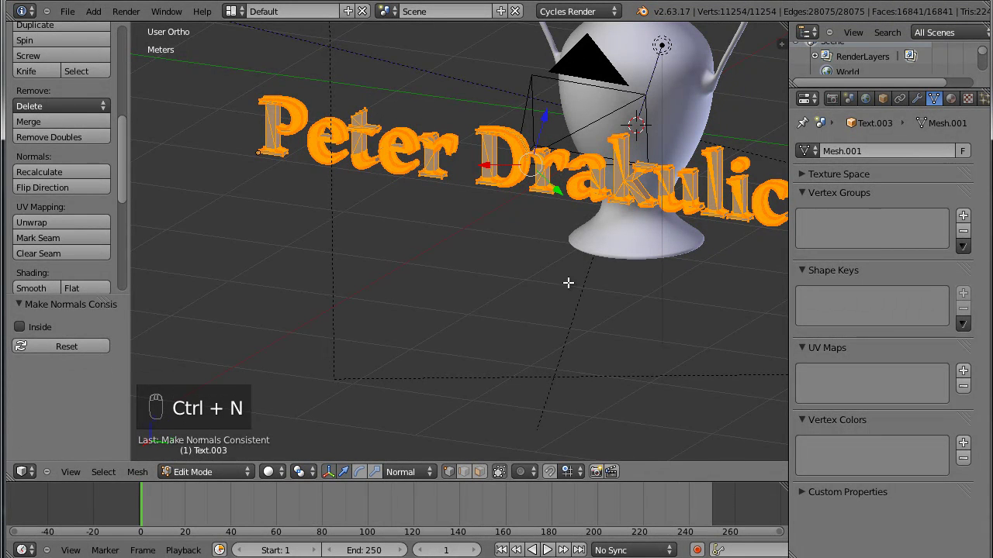
{"action": "key", "text": "Tab"}
Add a Remesh modifier in Sharp mode to the thickened lettering.
{"action": "left_click_drag", "start_coordinate": [577, 266], "coordinate": [557, 230]}
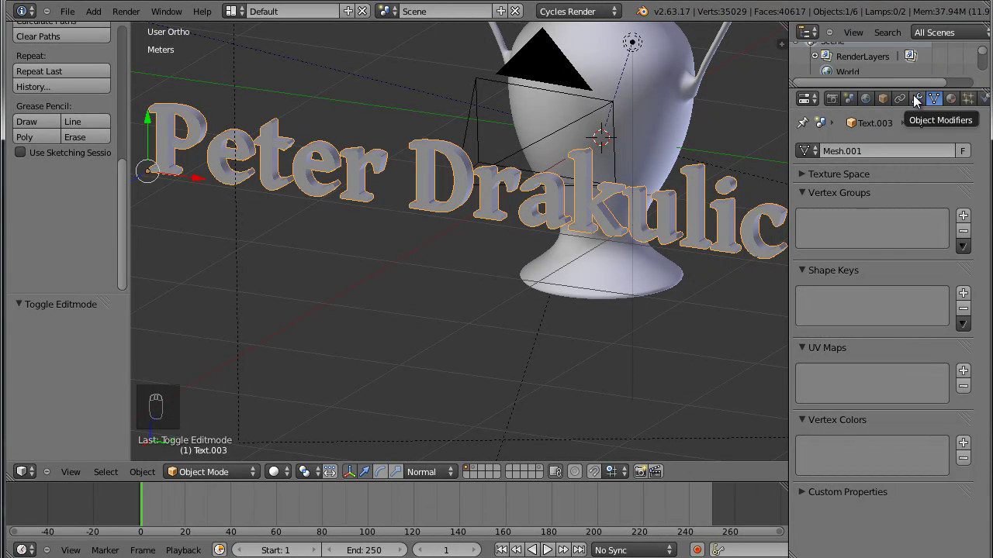
{"action": "left_click_drag", "start_coordinate": [920, 97], "coordinate": [667, 338]}
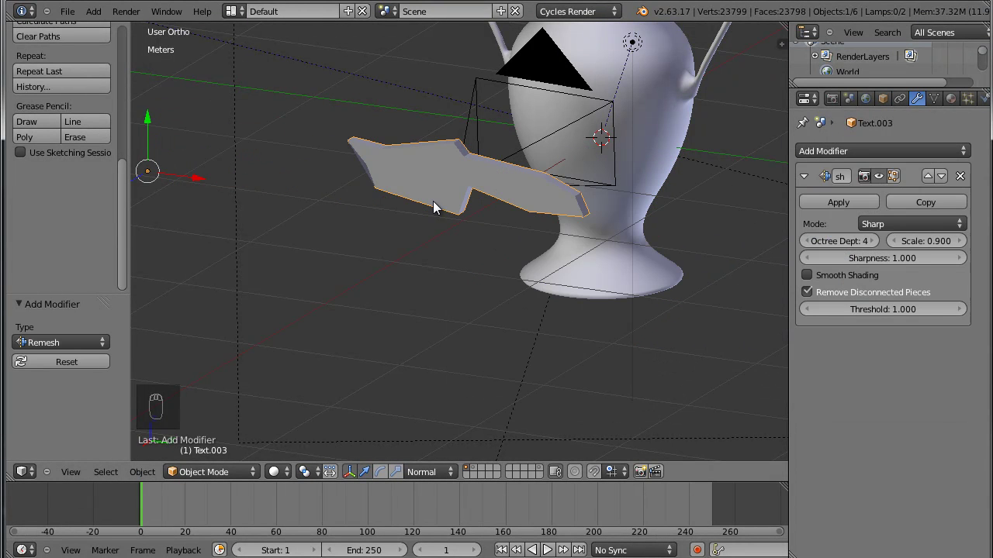
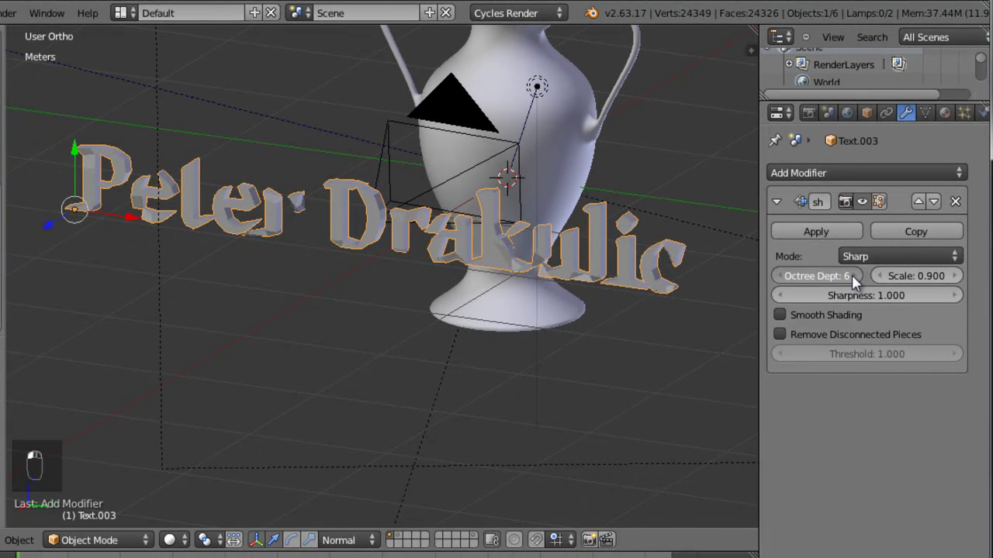
Raise the Remesh Octree Depth to 7 and inspect the letters from several angles.
{"action": "left_click", "coordinate": [856, 284]}
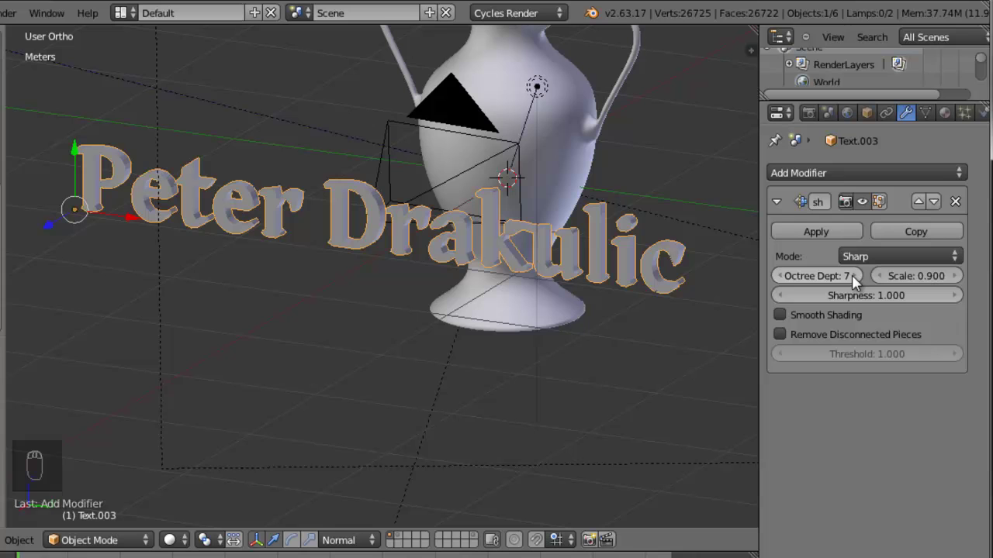
{"action": "left_click_drag", "start_coordinate": [855, 282], "coordinate": [567, 276]}
{"action": "left_click_drag", "start_coordinate": [554, 278], "coordinate": [782, 232]}
{"action": "left_click_drag", "start_coordinate": [826, 242], "coordinate": [906, 260]}
{"action": "left_click_drag", "start_coordinate": [906, 261], "coordinate": [668, 284]}
{"action": "left_click_drag", "start_coordinate": [662, 283], "coordinate": [850, 226]}
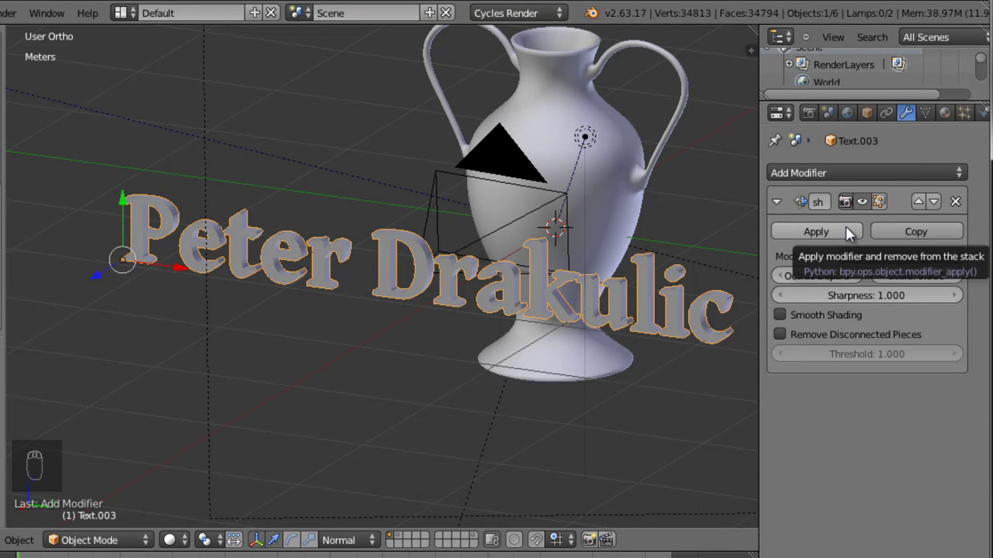
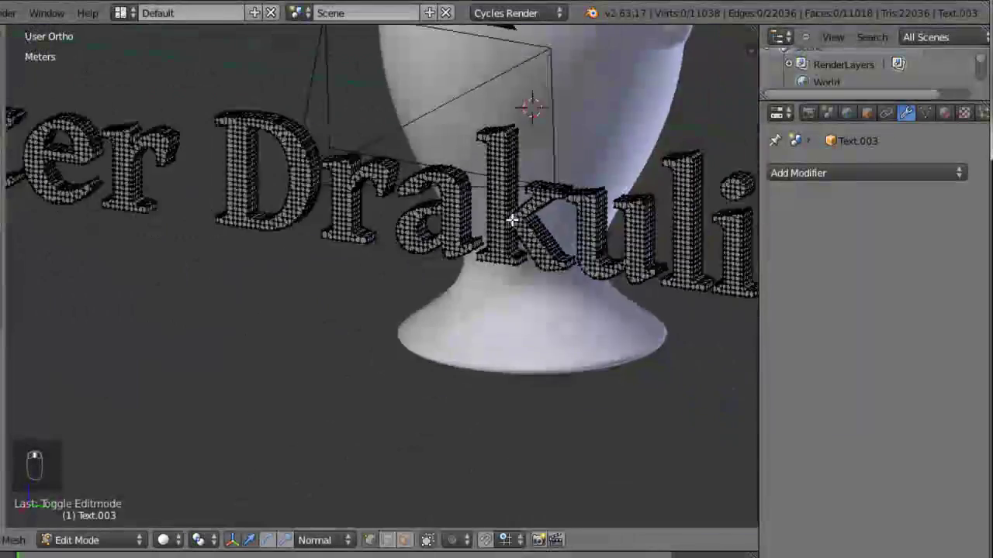
Apply the Remesh, leaving the lettering as a dense gridded mesh.
{"action": "key", "text": "Tab"}
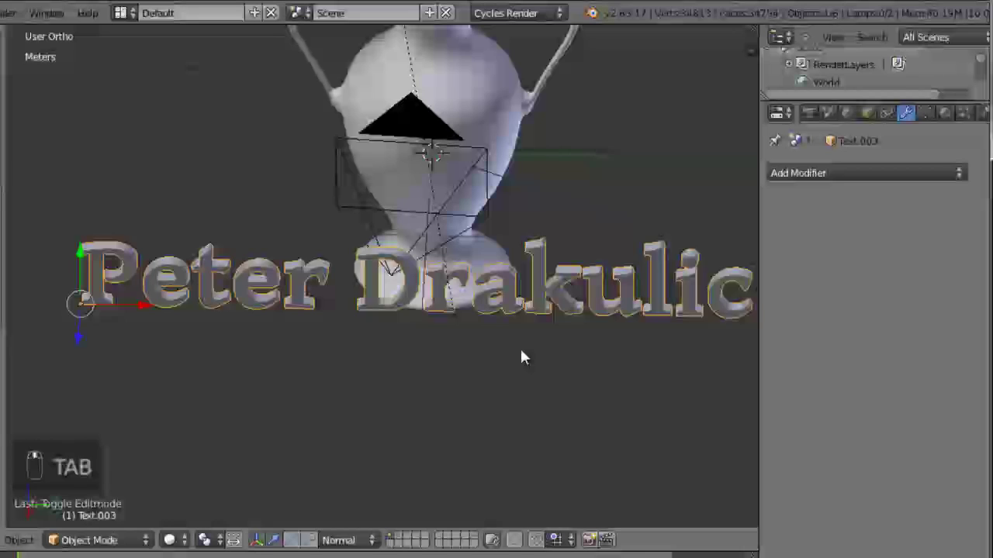
{"action": "left_click", "coordinate": [421, 146]}
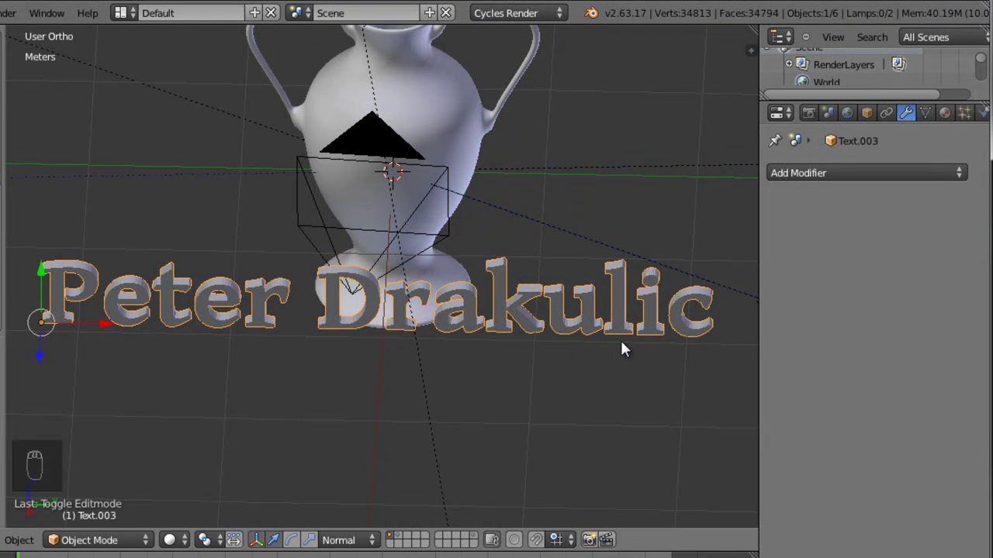
In Right Ortho side view, move the lettering over the vase's centre.
{"action": "key", "text": "s"}
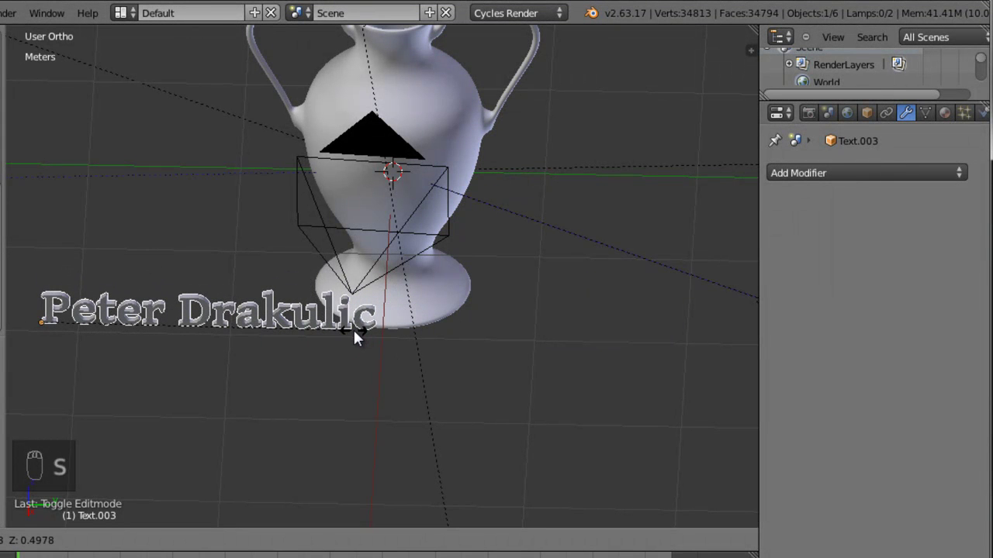
{"action": "left_click_drag", "start_coordinate": [342, 339], "coordinate": [371, 335]}
{"action": "key", "text": "KP_1"}
{"action": "key", "text": "KP_3"}
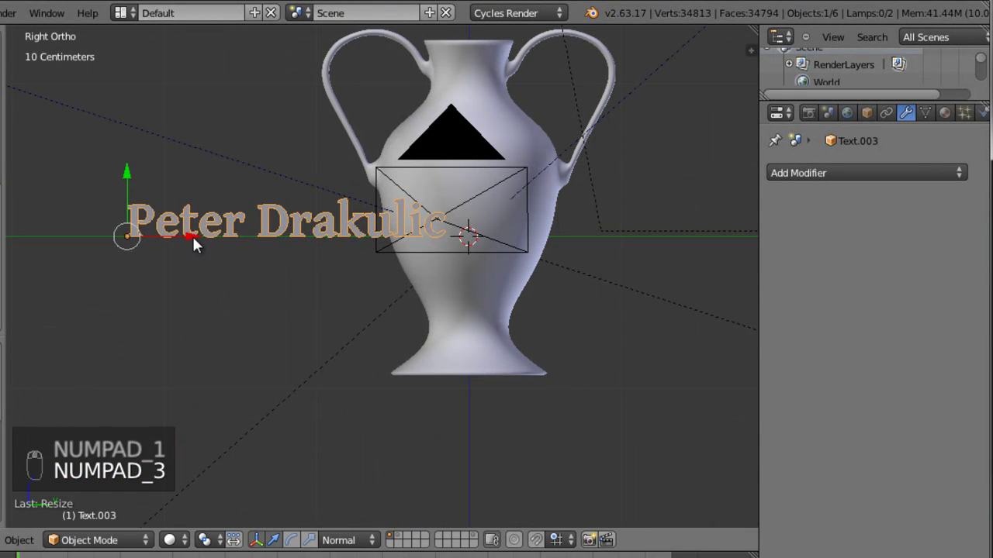
{"action": "left_click_drag", "start_coordinate": [341, 261], "coordinate": [372, 257]}
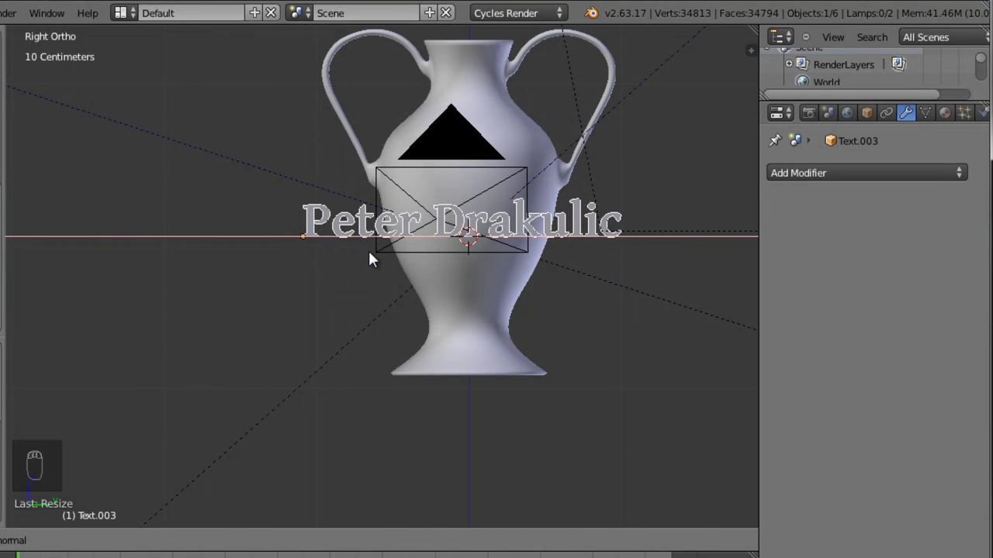
Raise the lettering onto the vase's upper body, confirm it, and select the vase.
{"action": "key", "text": "s"}
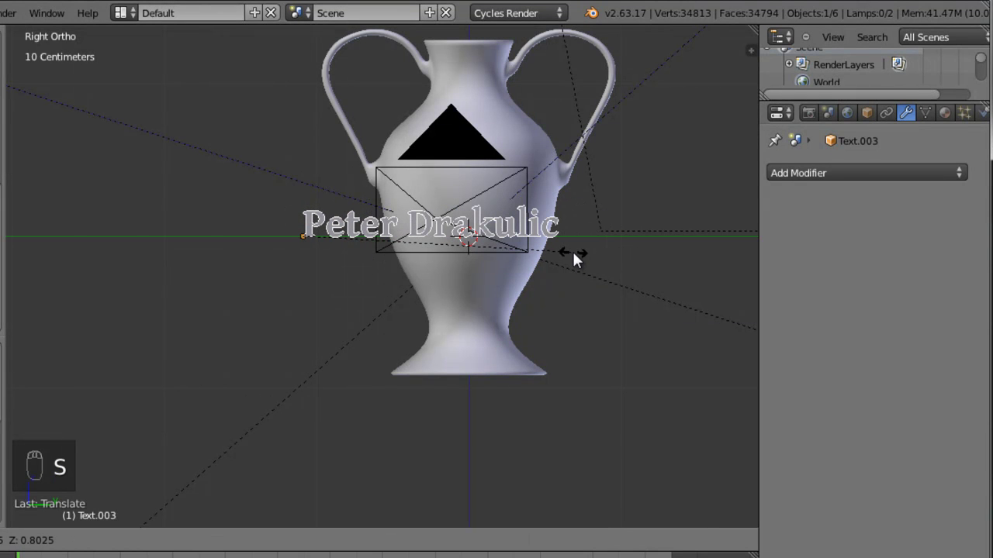
{"action": "left_click_drag", "start_coordinate": [495, 268], "coordinate": [587, 283]}
{"action": "key", "text": "ctrl+a"}
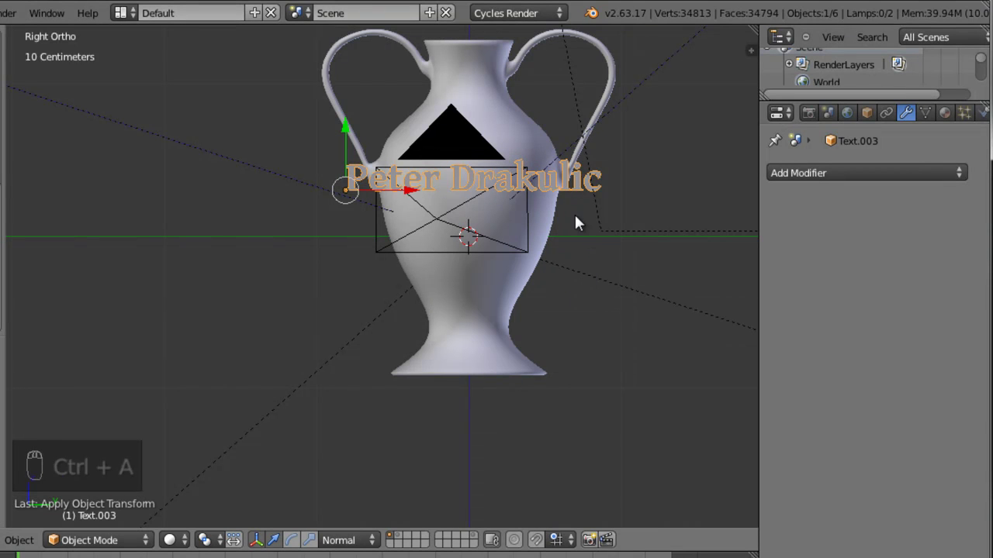
{"action": "left_click_drag", "start_coordinate": [538, 227], "coordinate": [538, 227]}
{"action": "left_click_drag", "start_coordinate": [538, 227], "coordinate": [807, 180]}
Apply the vase's Mirror modifier so its shape is permanent.
{"action": "key", "text": "Tab"}
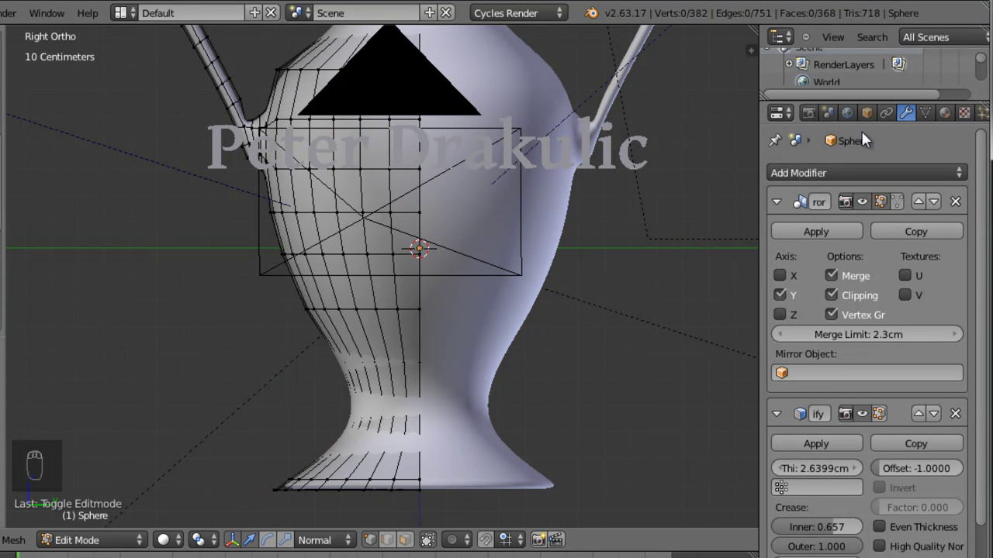
{"action": "key", "text": "Tab"}
{"action": "left_click_drag", "start_coordinate": [838, 242], "coordinate": [573, 169]}
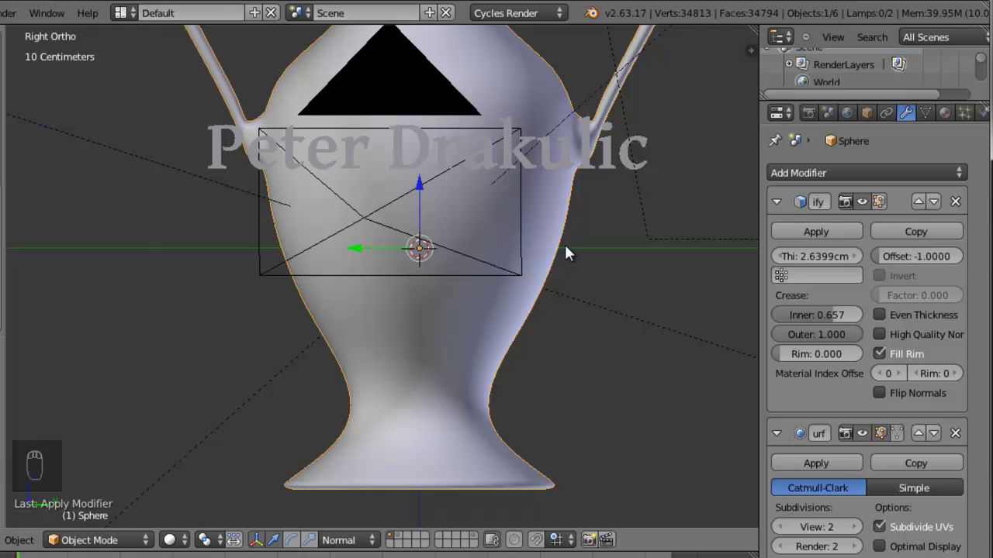
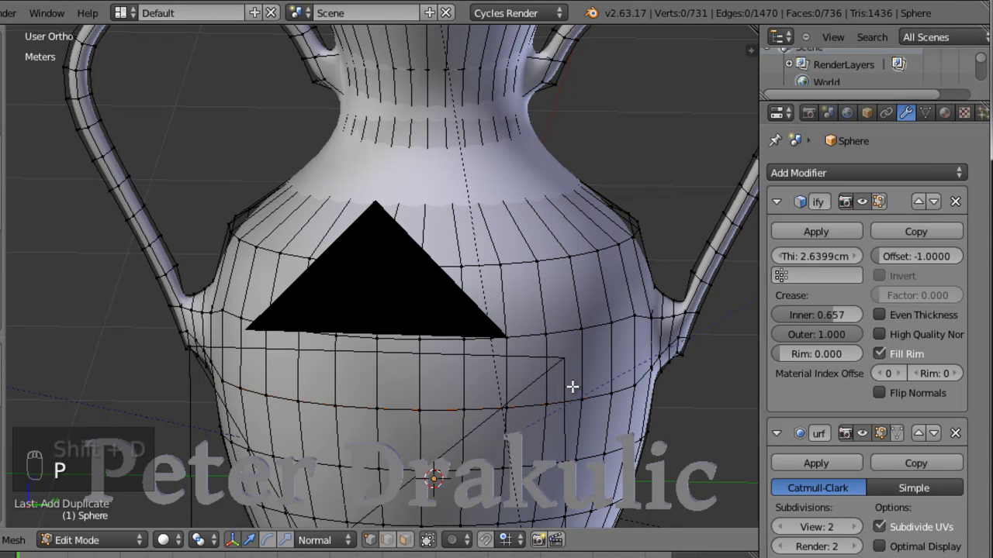
Separate a ring of the vase's edges into its own object and reselect the lettering.
{"action": "key", "text": "Tab"}
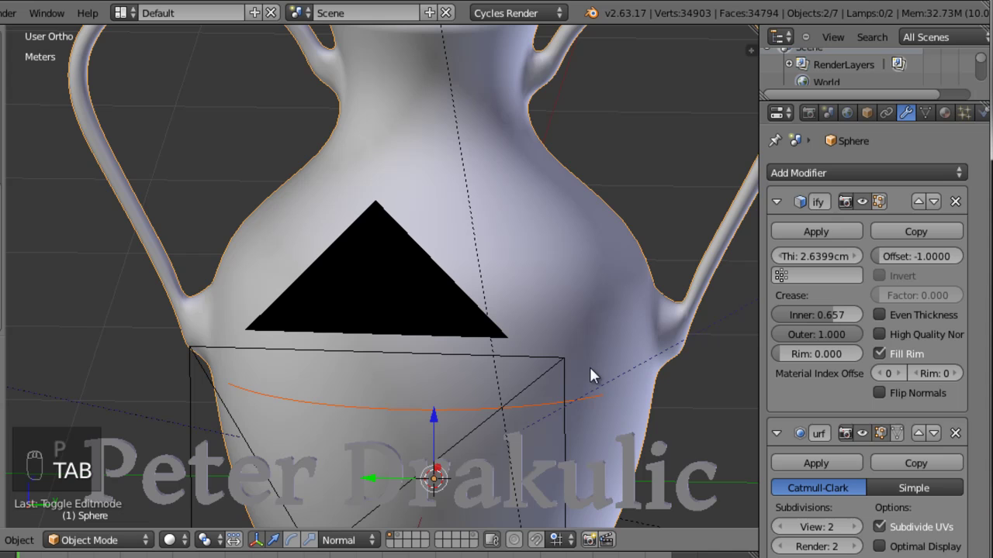
{"action": "middle_click", "coordinate": [608, 351]}
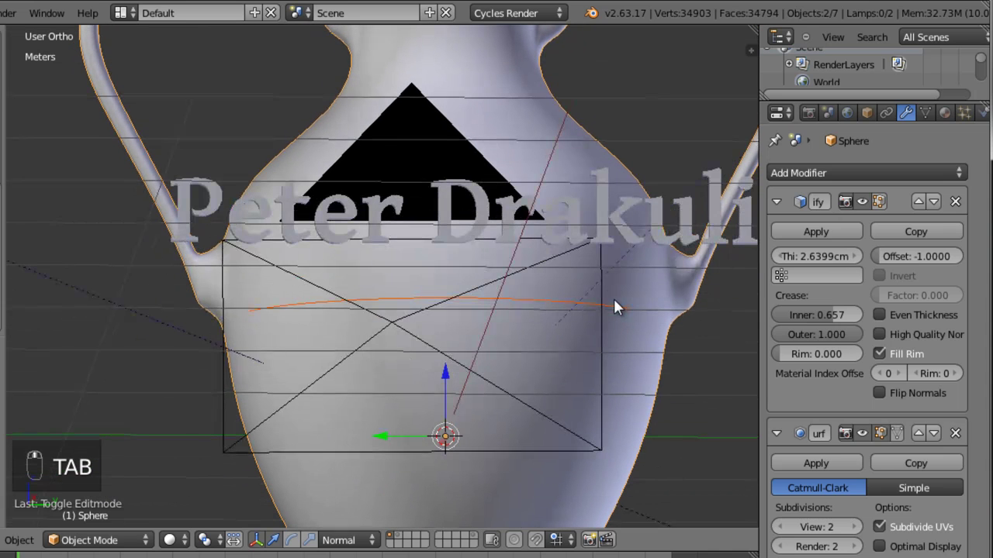
{"action": "left_click_drag", "start_coordinate": [587, 312], "coordinate": [566, 376]}
{"action": "middle_click", "coordinate": [551, 343]}
{"action": "middle_click", "coordinate": [547, 381]}
{"action": "middle_click", "coordinate": [548, 382]}
{"action": "middle_click", "coordinate": [566, 376]}
{"action": "left_click_drag", "start_coordinate": [550, 346], "coordinate": [572, 390]}
{"action": "middle_click", "coordinate": [513, 294]}
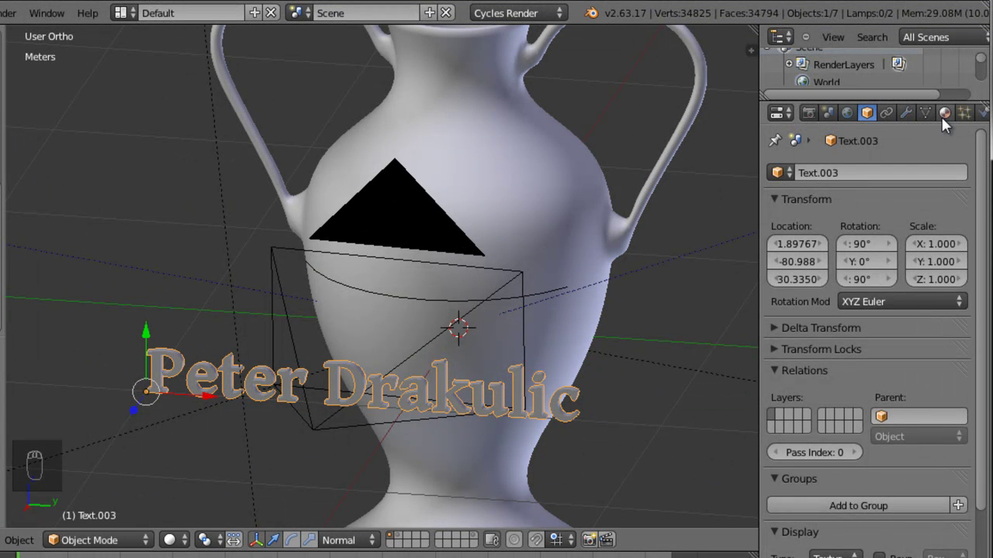
Add a Curve modifier to the text with Sphere.002 as curve object and X deformation axis.
{"action": "left_click_drag", "start_coordinate": [905, 124], "coordinate": [935, 191]}
{"action": "left_click_drag", "start_coordinate": [963, 206], "coordinate": [747, 254]}
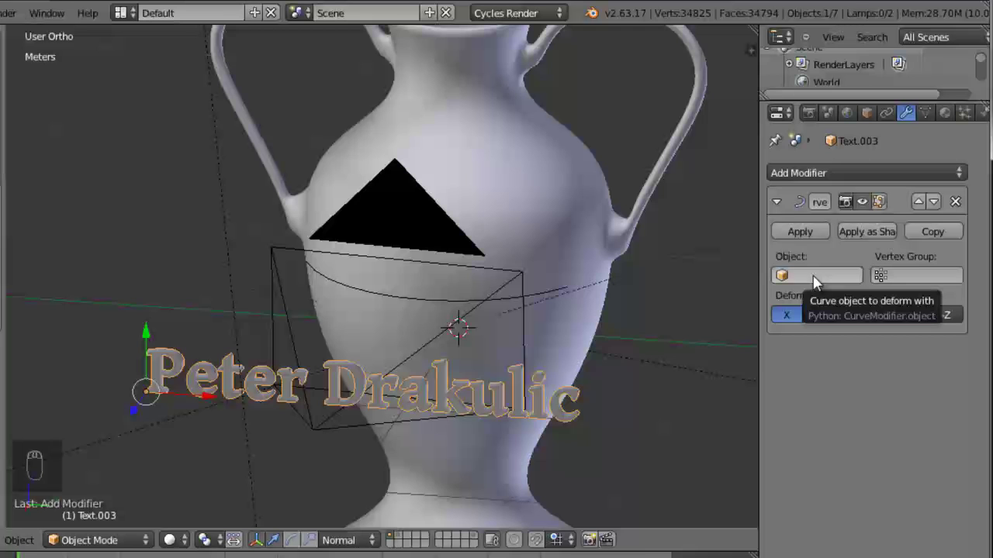
{"action": "left_click_drag", "start_coordinate": [817, 284], "coordinate": [844, 362]}
{"action": "left_click_drag", "start_coordinate": [641, 366], "coordinate": [678, 282]}
{"action": "scroll", "scroll_direction": "up", "scroll_amount": 3}
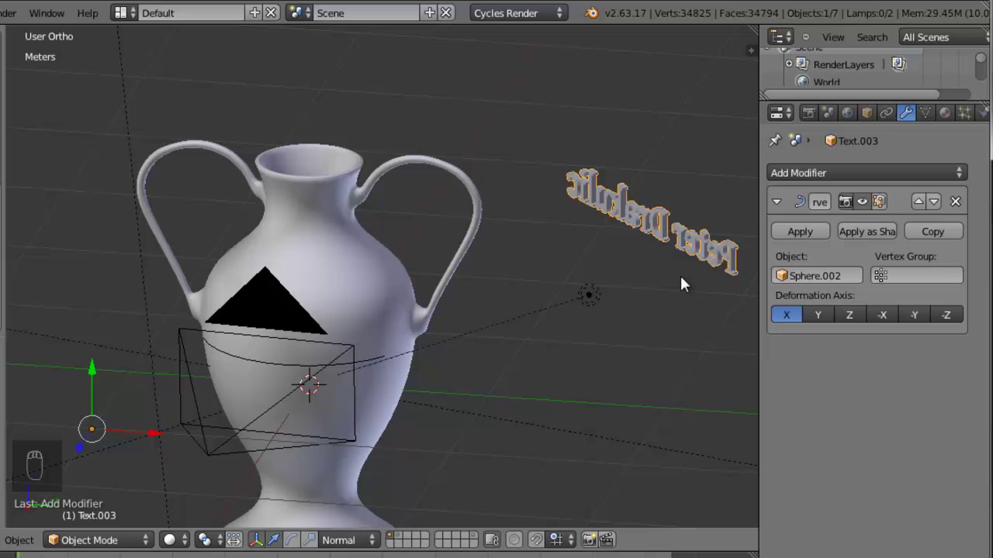
Move and rotate the bent lettering so the name wraps around the vase surface in view.
{"action": "key", "text": "alt+g"}
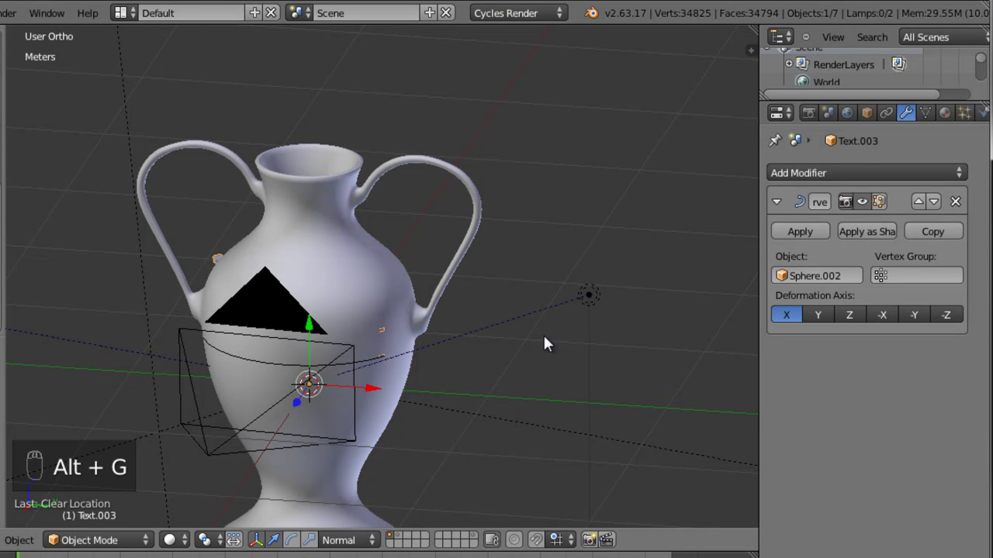
{"action": "left_click_drag", "start_coordinate": [481, 367], "coordinate": [336, 369]}
{"action": "key", "text": "alt+r"}
{"action": "left_click_drag", "start_coordinate": [415, 368], "coordinate": [470, 323]}
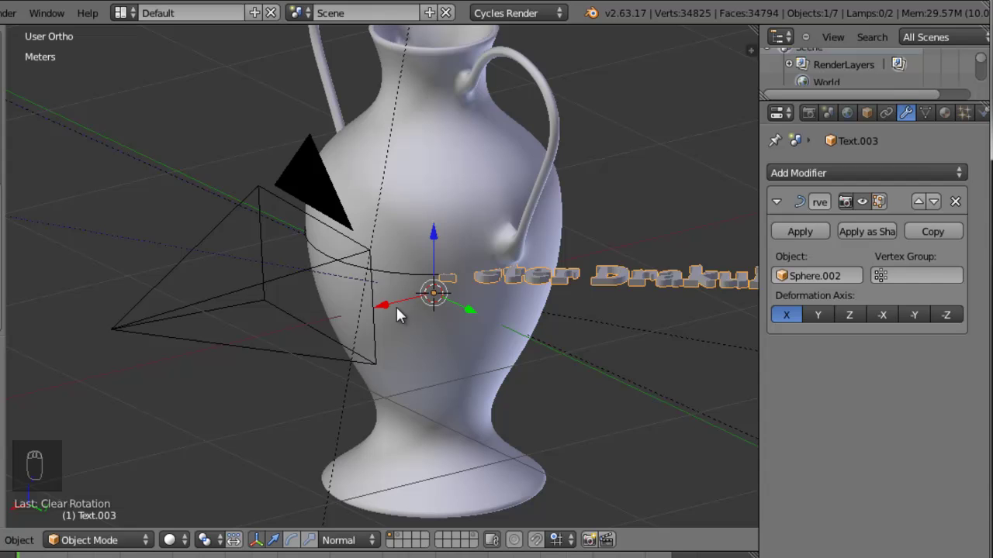
{"action": "left_click_drag", "start_coordinate": [374, 317], "coordinate": [599, 311]}
{"action": "left_click_drag", "start_coordinate": [554, 329], "coordinate": [598, 320]}
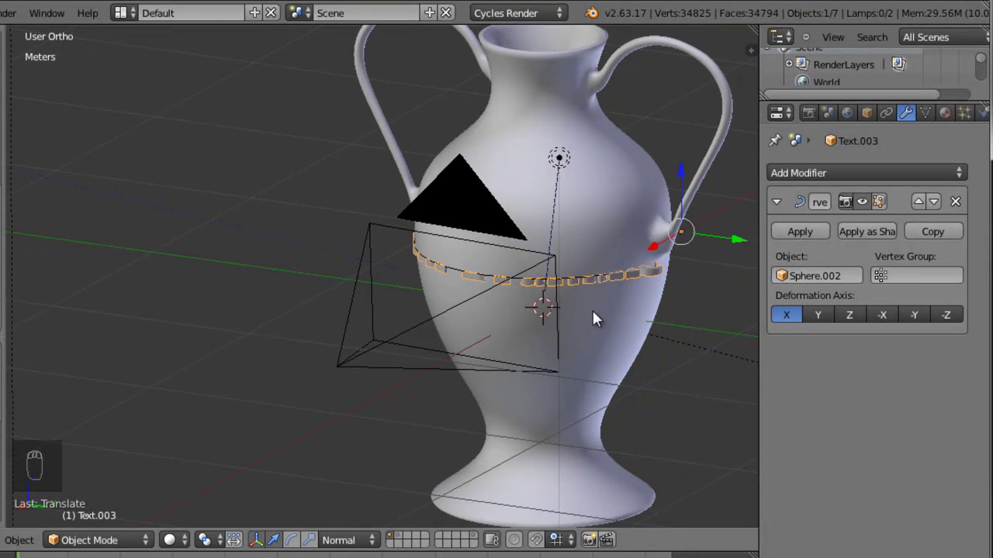
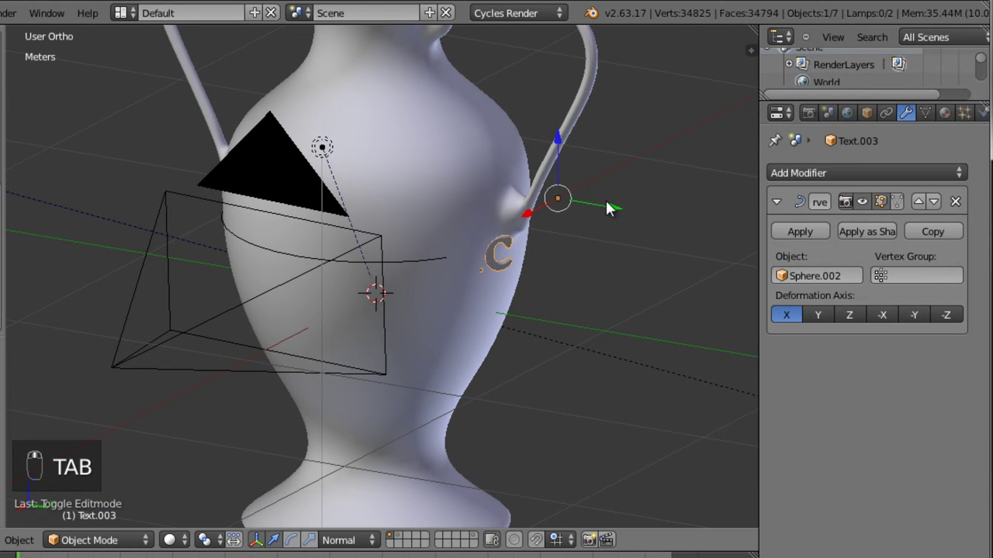
{"action": "left_click_drag", "start_coordinate": [615, 211], "coordinate": [591, 214]}
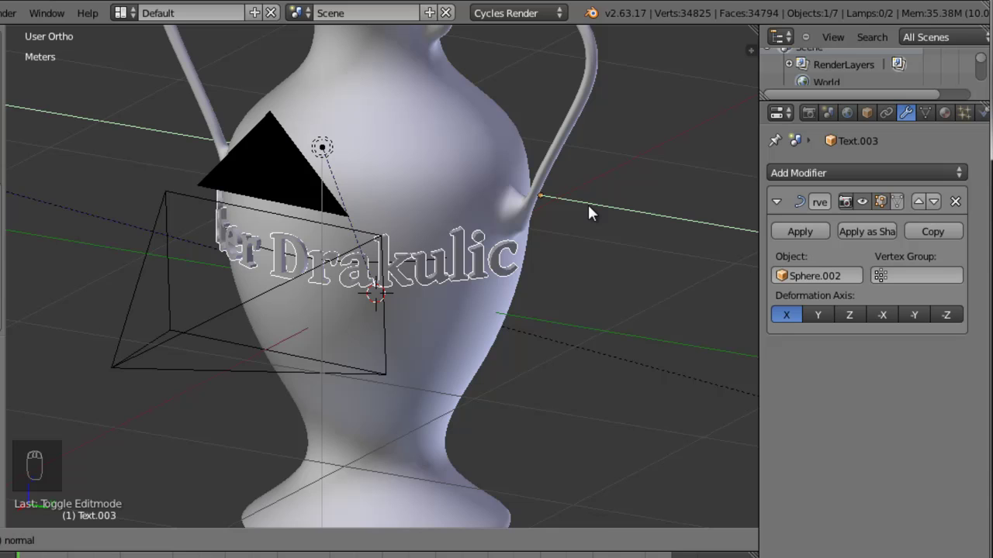
Scale and check the wrapped name around the vase, then frame it through the camera.
{"action": "left_click_drag", "start_coordinate": [513, 257], "coordinate": [641, 318]}
{"action": "key", "text": "s"}
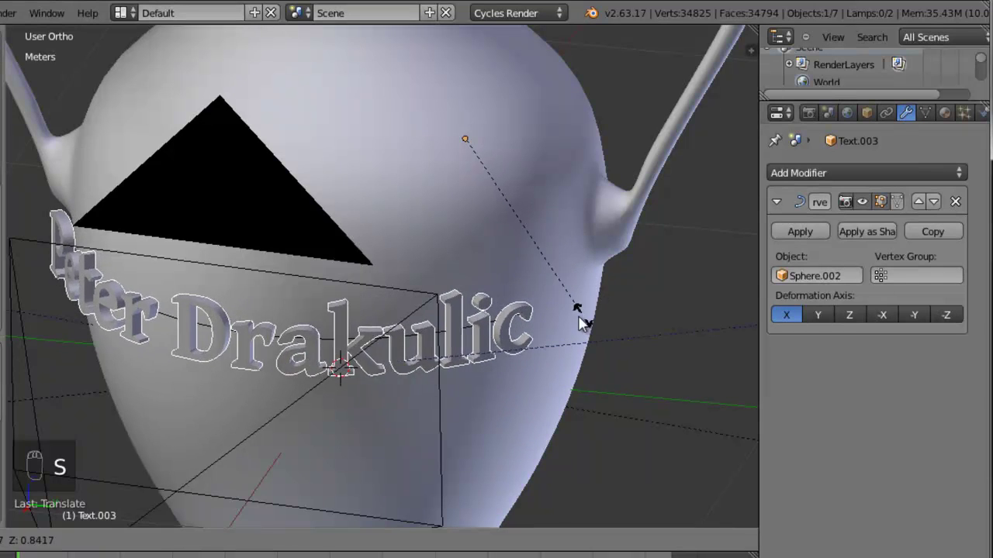
{"action": "left_click_drag", "start_coordinate": [542, 331], "coordinate": [433, 197]}
{"action": "left_click_drag", "start_coordinate": [441, 198], "coordinate": [454, 328]}
{"action": "key", "text": "KP_0"}
{"action": "left_click_drag", "start_coordinate": [455, 328], "coordinate": [446, 331]}
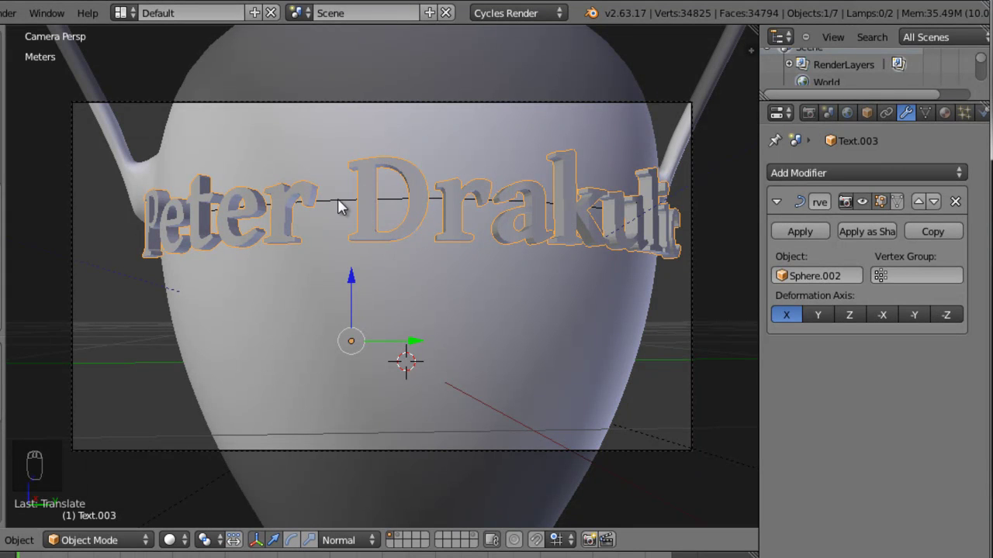
Convert the text to mesh so the Curve modifier is applied, then zoom the camera view onto the name.
{"action": "middle_click", "coordinate": [522, 294]}
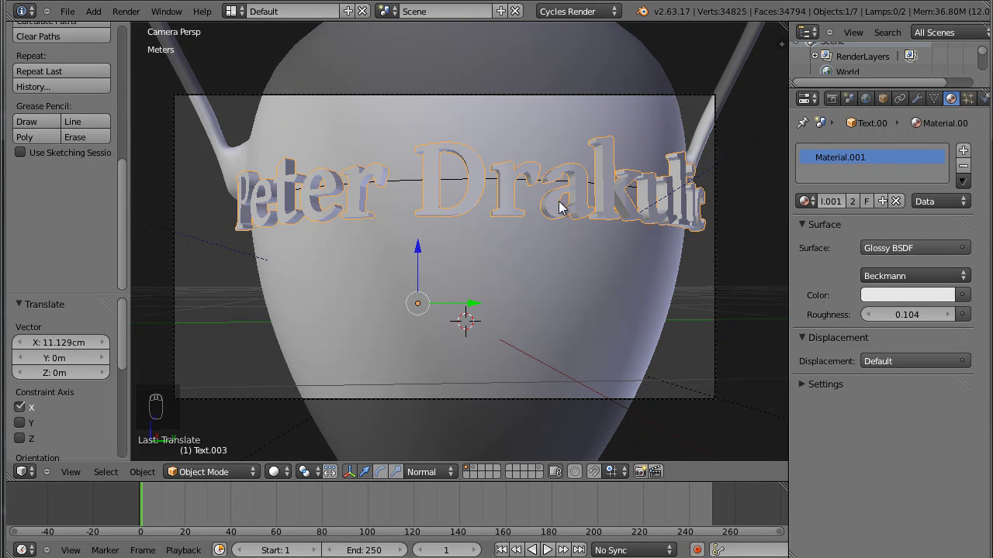
{"action": "left_click_drag", "start_coordinate": [620, 201], "coordinate": [609, 206]}
{"action": "key", "text": "KP_0"}
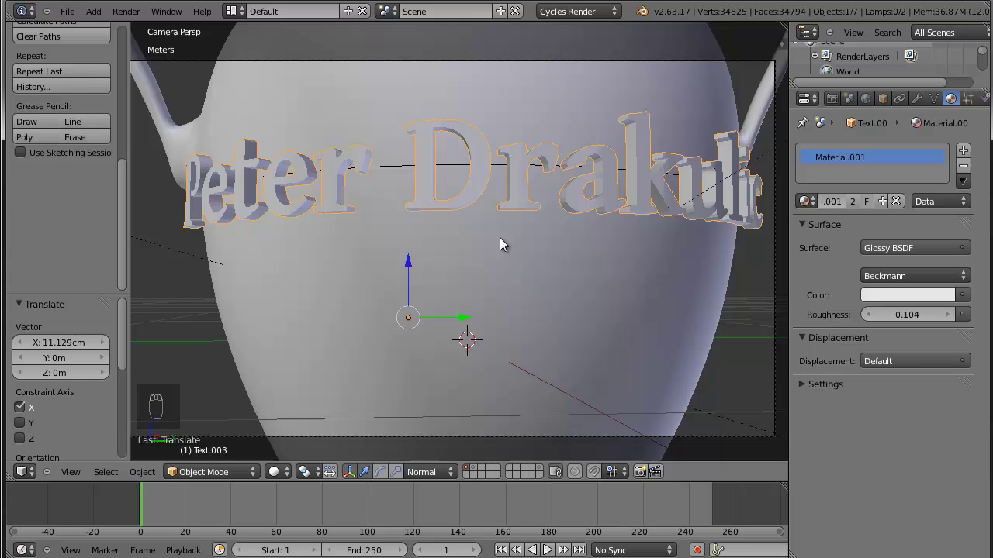
{"action": "left_click_drag", "start_coordinate": [508, 242], "coordinate": [971, 180]}
{"action": "left_click_drag", "start_coordinate": [971, 180], "coordinate": [655, 361]}
{"action": "left_click_drag", "start_coordinate": [655, 342], "coordinate": [427, 412]}
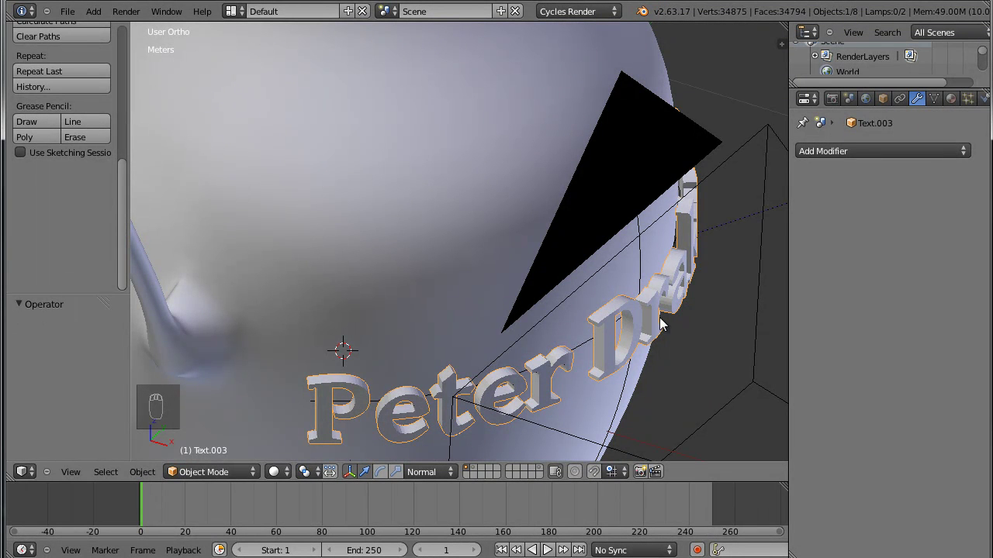
Orbit and zoom around the vase and name, then maximize the 3D viewport to fill the window.
{"action": "left_click_drag", "start_coordinate": [636, 344], "coordinate": [572, 186]}
{"action": "left_click_drag", "start_coordinate": [572, 186], "coordinate": [570, 249]}
{"action": "key", "text": "x"}
{"action": "left_click_drag", "start_coordinate": [570, 249], "coordinate": [631, 336]}
{"action": "left_click_drag", "start_coordinate": [567, 320], "coordinate": [577, 304]}
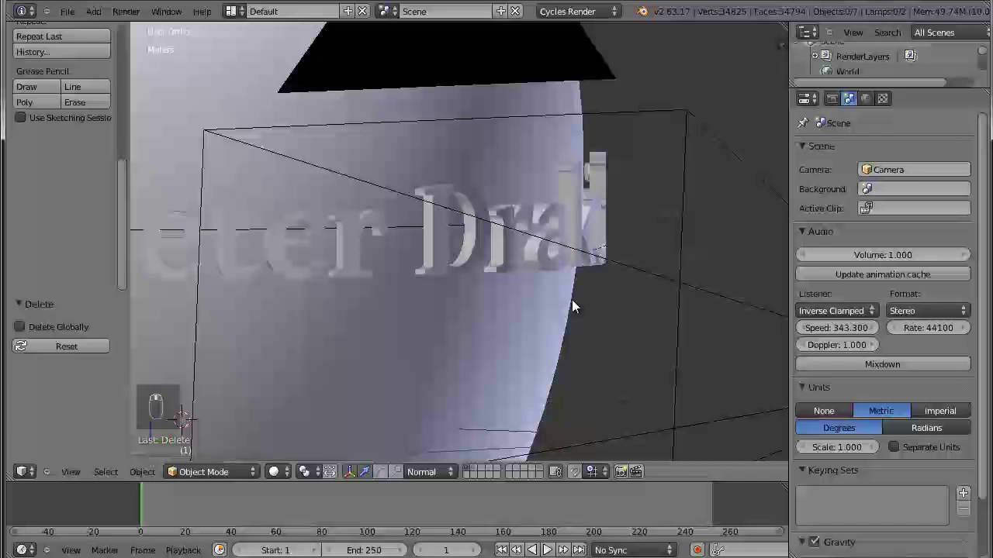
{"action": "left_click_drag", "start_coordinate": [602, 314], "coordinate": [620, 321]}
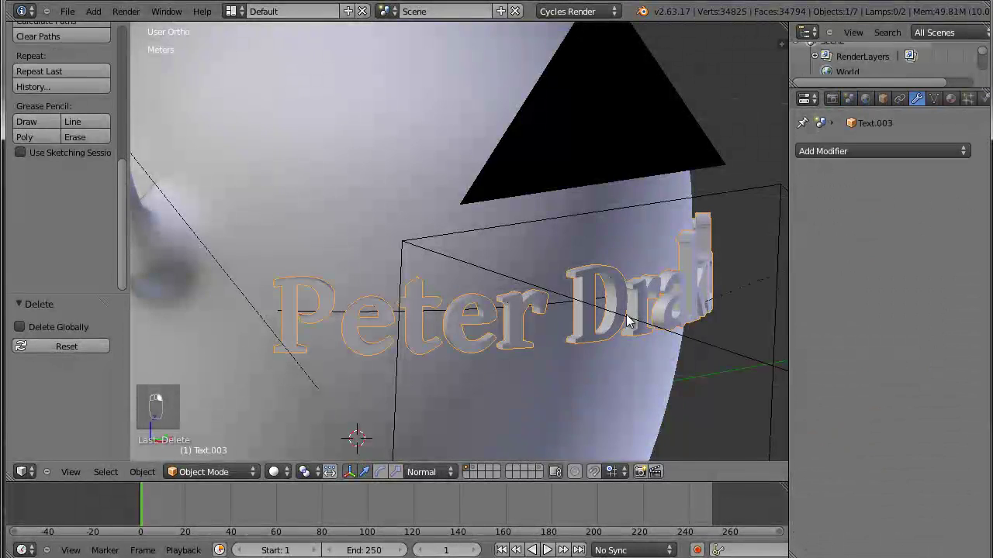
{"action": "left_click_drag", "start_coordinate": [325, 334], "coordinate": [331, 372]}
{"action": "left_click_drag", "start_coordinate": [331, 372], "coordinate": [330, 373]}
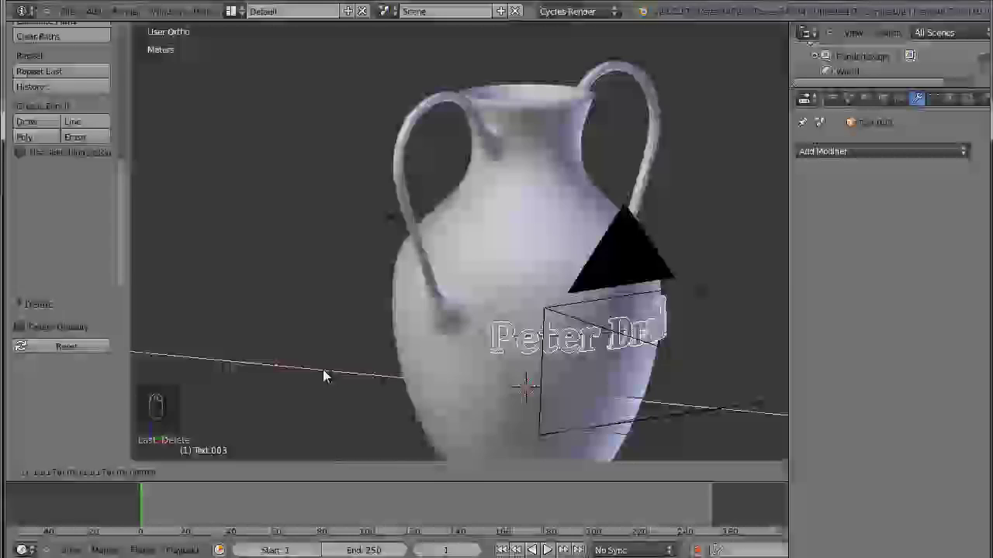
{"action": "left_click_drag", "start_coordinate": [592, 343], "coordinate": [549, 303]}
{"action": "middle_click", "coordinate": [570, 329]}
{"action": "key", "text": "shift+space"}
{"action": "middle_click", "coordinate": [726, 356]}
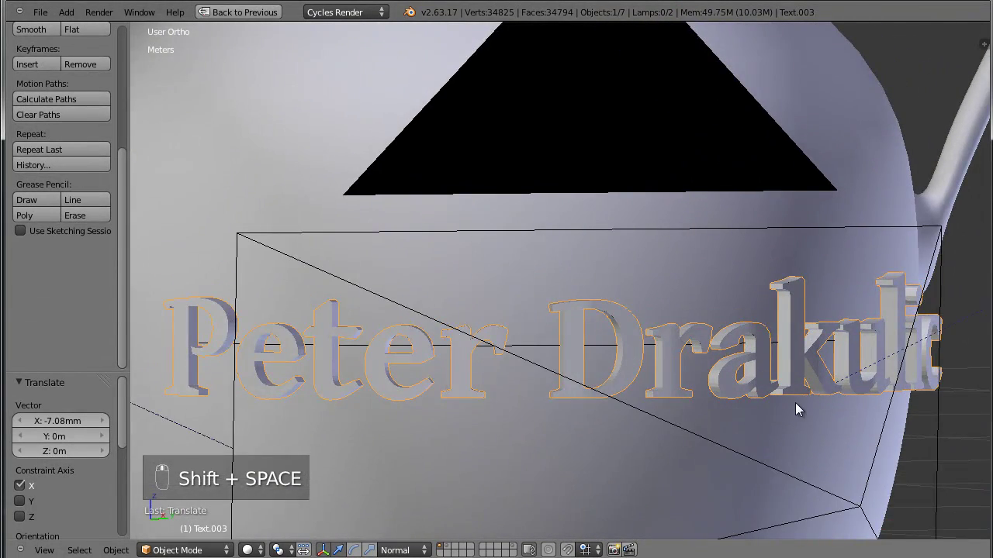
In Edit Mode select the side and back geometry of the lettering, inverting the selection to isolate it.
{"action": "left_click_drag", "start_coordinate": [716, 397], "coordinate": [716, 351]}
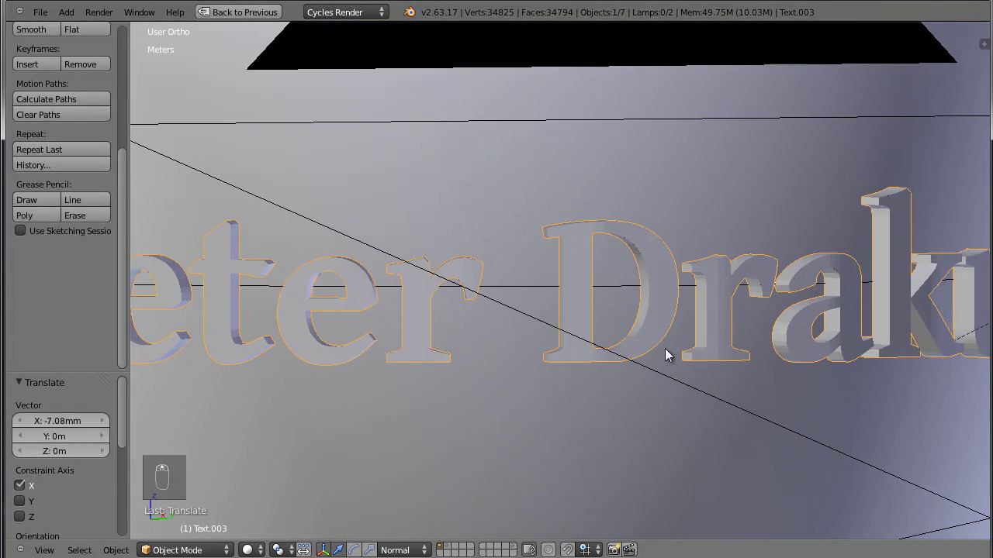
{"action": "key", "text": "Tab"}
{"action": "key", "text": "a"}
{"action": "key", "text": "ctrl+Tab"}
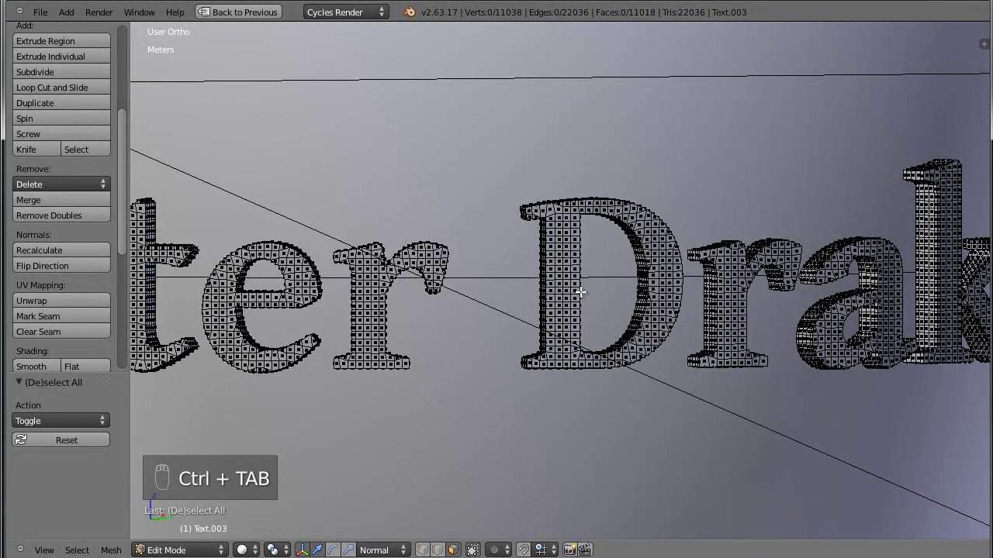
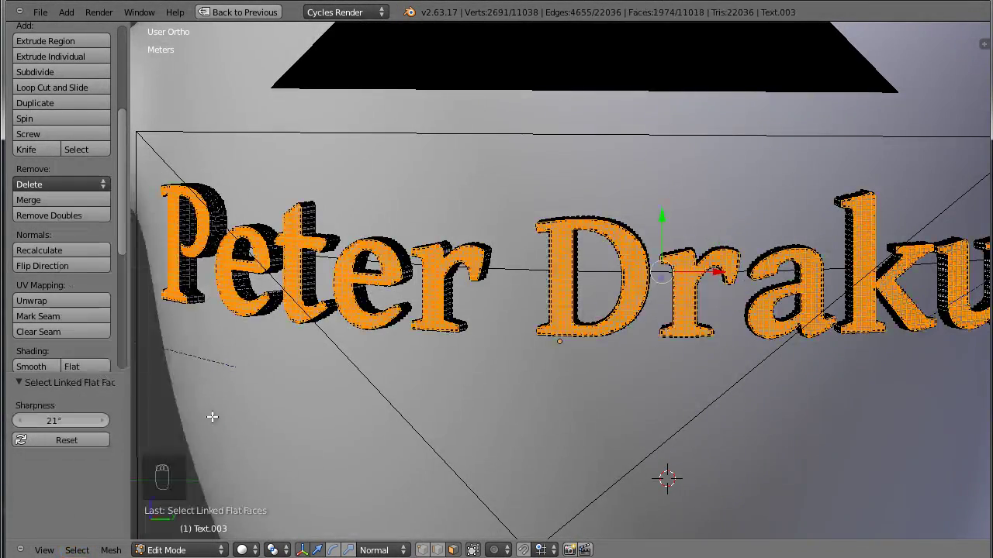
{"action": "left_click_drag", "start_coordinate": [613, 364], "coordinate": [536, 406]}
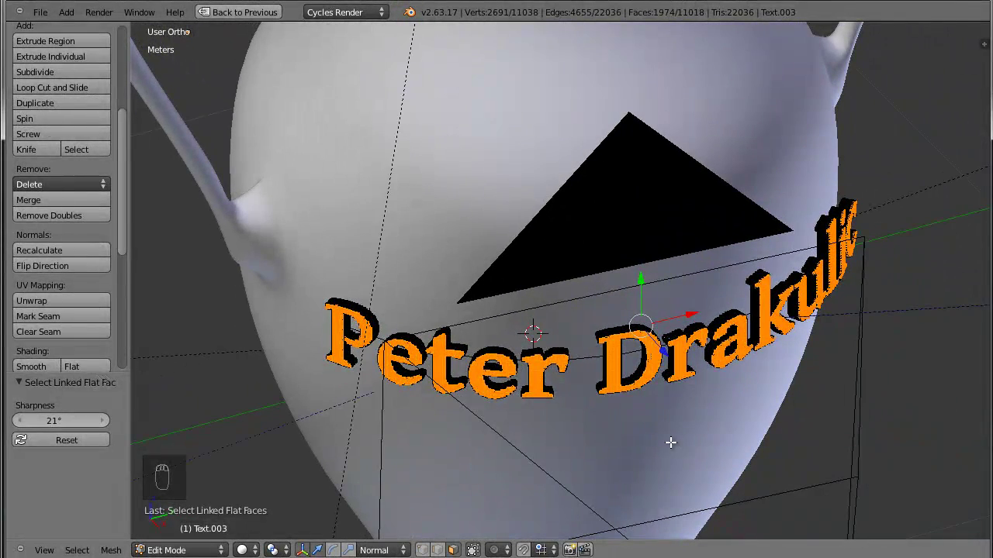
{"action": "key", "text": "ctrl+i"}
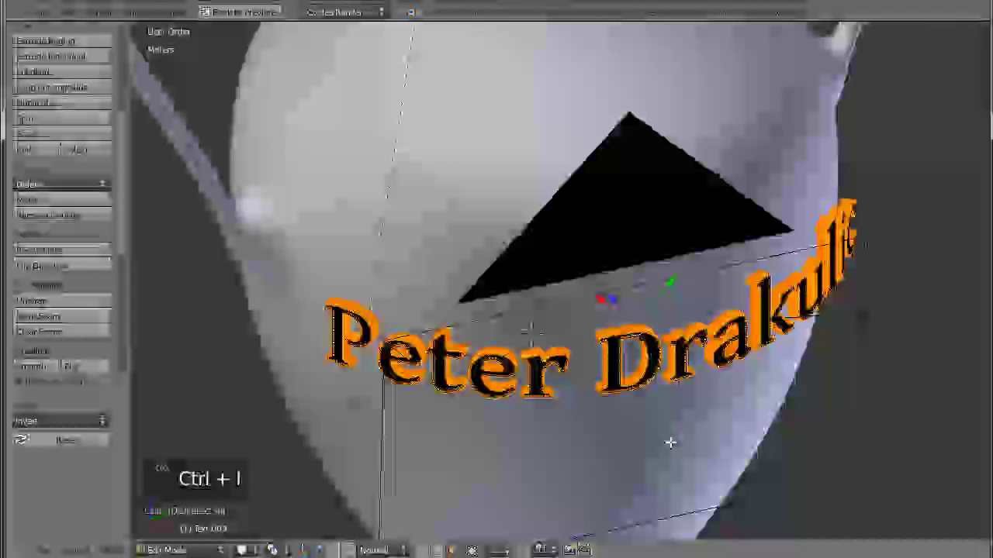
{"action": "left_click_drag", "start_coordinate": [682, 395], "coordinate": [715, 395]}
Delete those faces so only flat front letter faces remain, then restore the normal layout.
{"action": "key", "text": "x"}
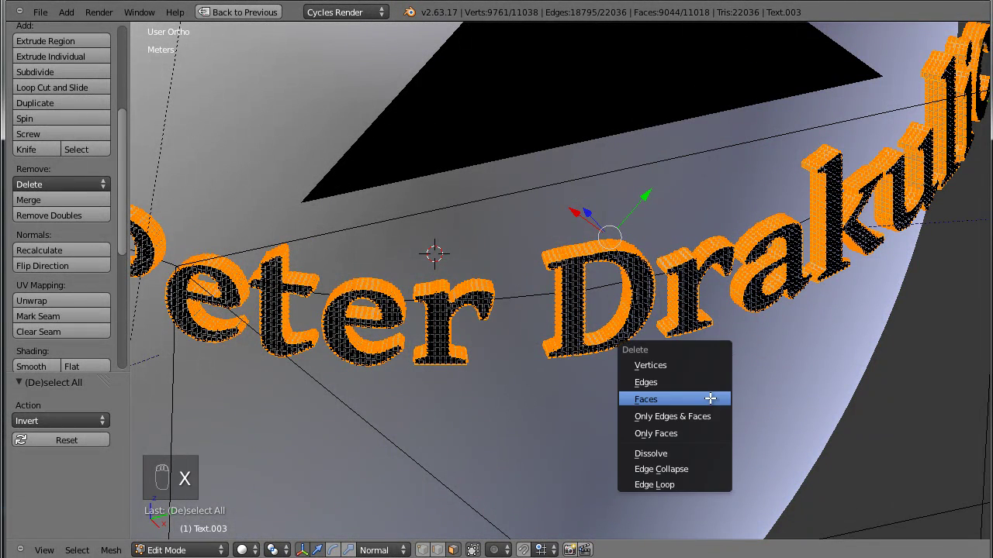
{"action": "middle_click", "coordinate": [686, 340]}
{"action": "middle_click", "coordinate": [661, 337]}
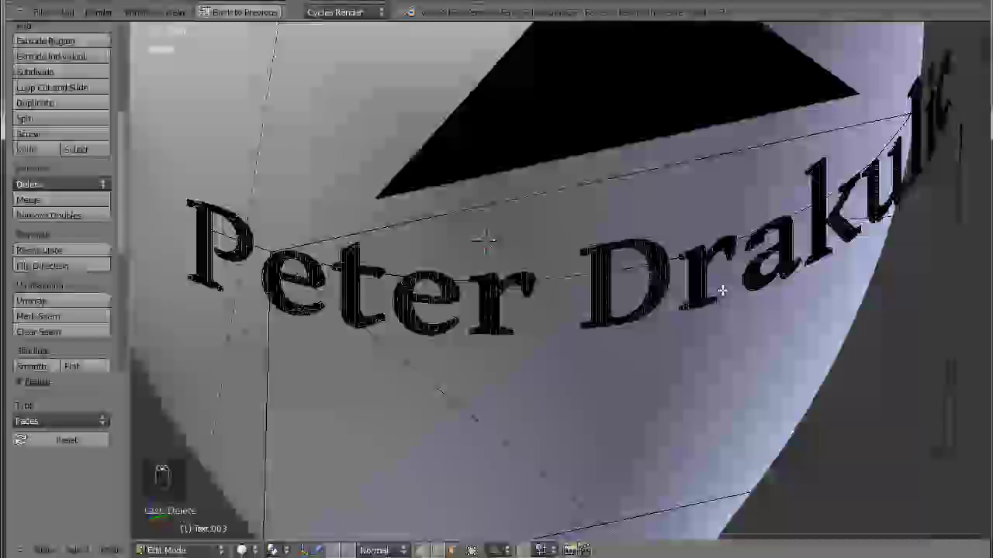
{"action": "left_click_drag", "start_coordinate": [514, 295], "coordinate": [619, 346]}
{"action": "key", "text": "shift+space"}
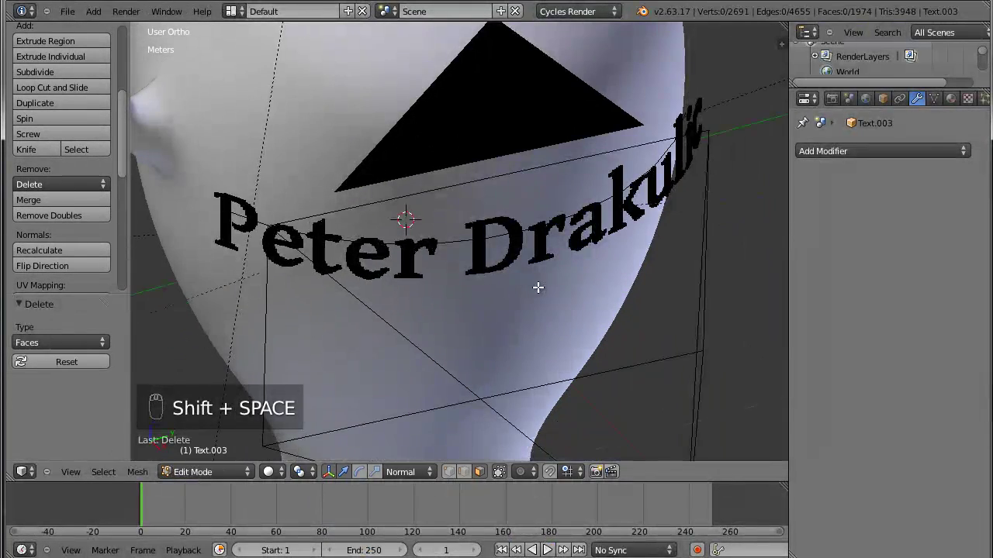
Back in Object Mode add a Shrinkwrap modifier targeting Sphere with Nearest Surface.
{"action": "key", "text": "Tab"}
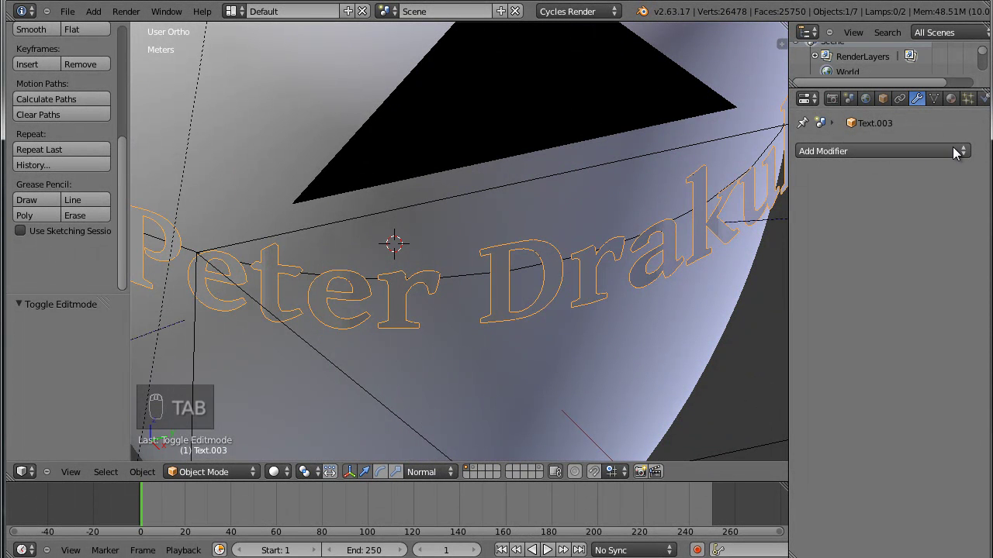
{"action": "left_click_drag", "start_coordinate": [806, 303], "coordinate": [803, 305]}
{"action": "middle_click", "coordinate": [698, 305]}
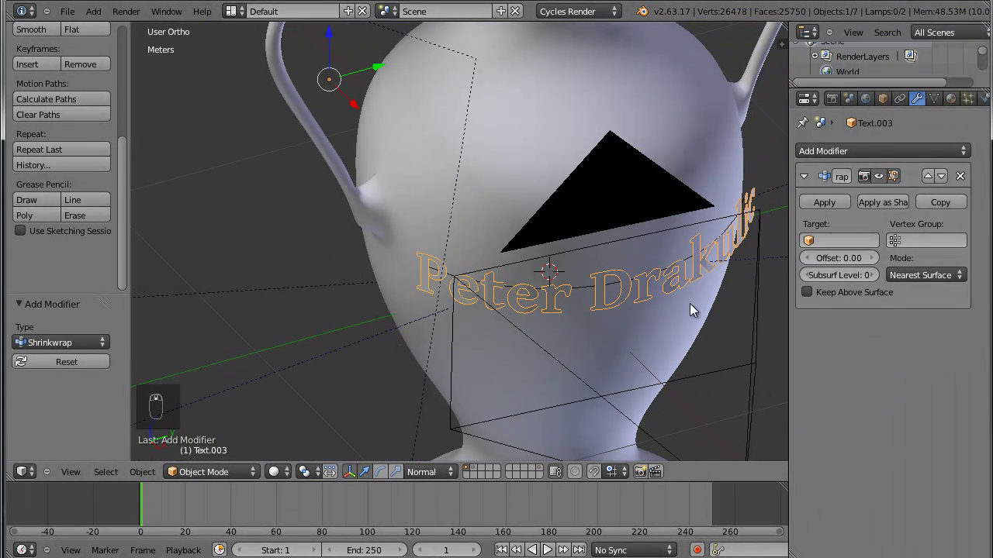
{"action": "left_click_drag", "start_coordinate": [834, 246], "coordinate": [572, 175]}
{"action": "left_click_drag", "start_coordinate": [531, 184], "coordinate": [543, 244]}
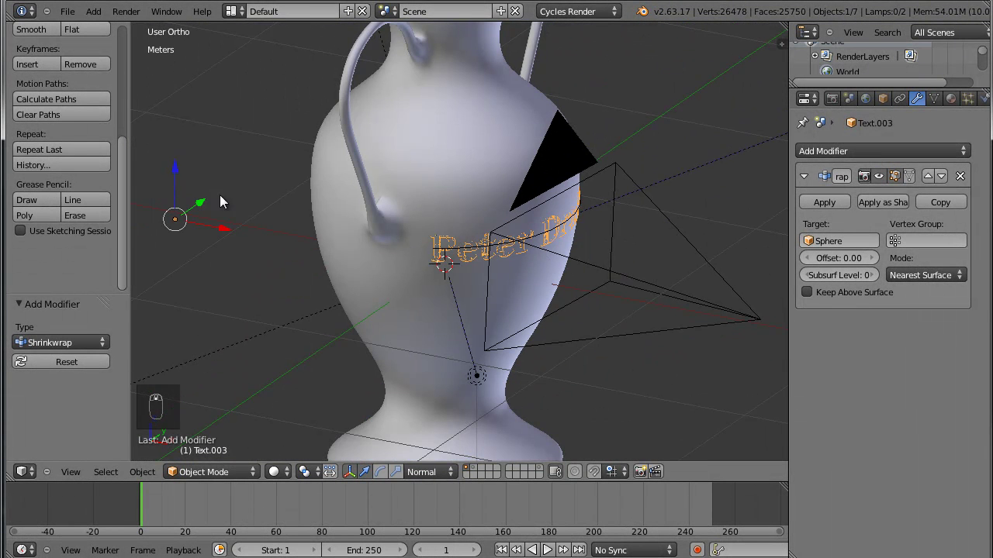
Apply the Shrinkwrap so the name hugs the vase permanently, then enter Edit Mode.
{"action": "left_click_drag", "start_coordinate": [182, 174], "coordinate": [162, 108]}
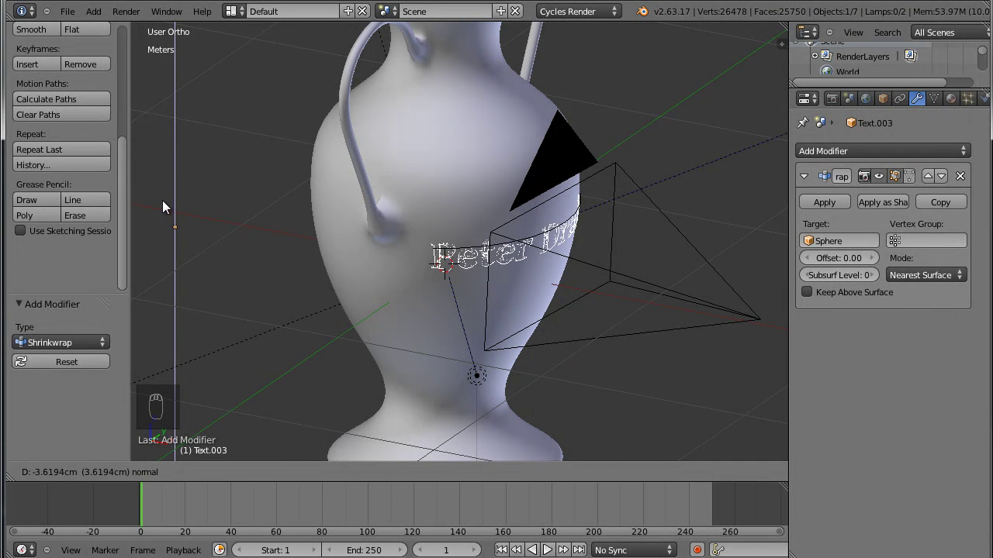
{"action": "left_click_drag", "start_coordinate": [428, 255], "coordinate": [686, 242]}
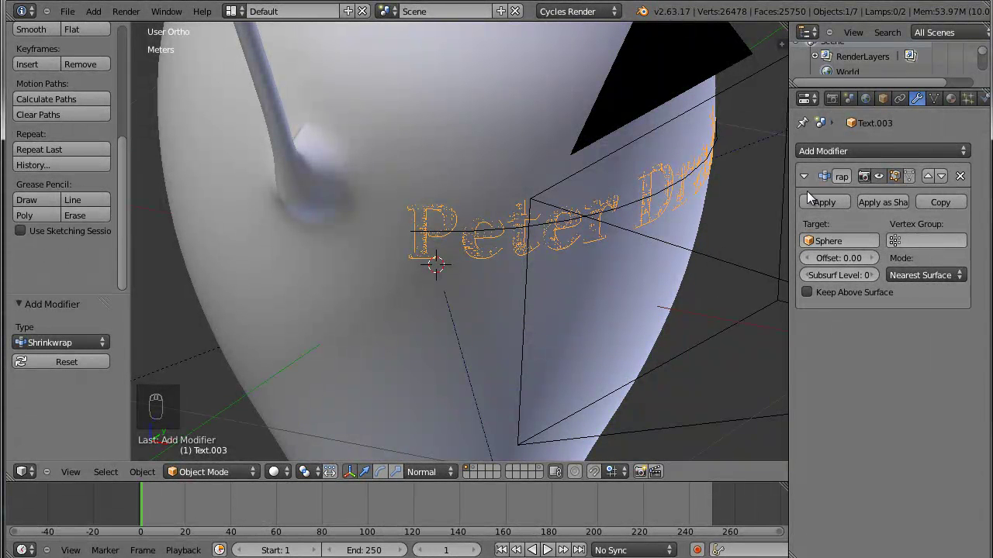
{"action": "left_click_drag", "start_coordinate": [845, 202], "coordinate": [610, 233]}
{"action": "key", "text": "Tab"}
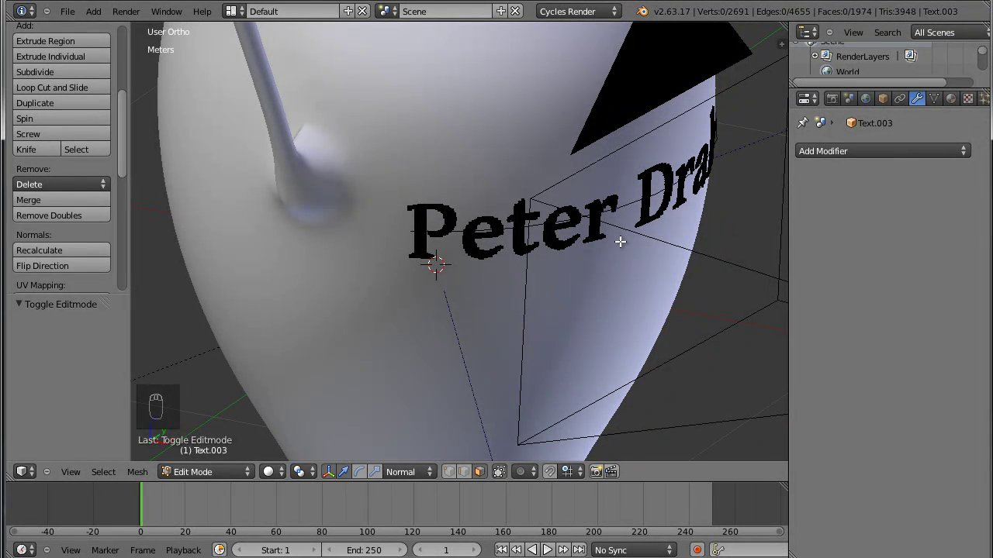
Extrude all letter faces outward to raise solid letters from the vase, then return to Object Mode.
{"action": "key", "text": "a"}
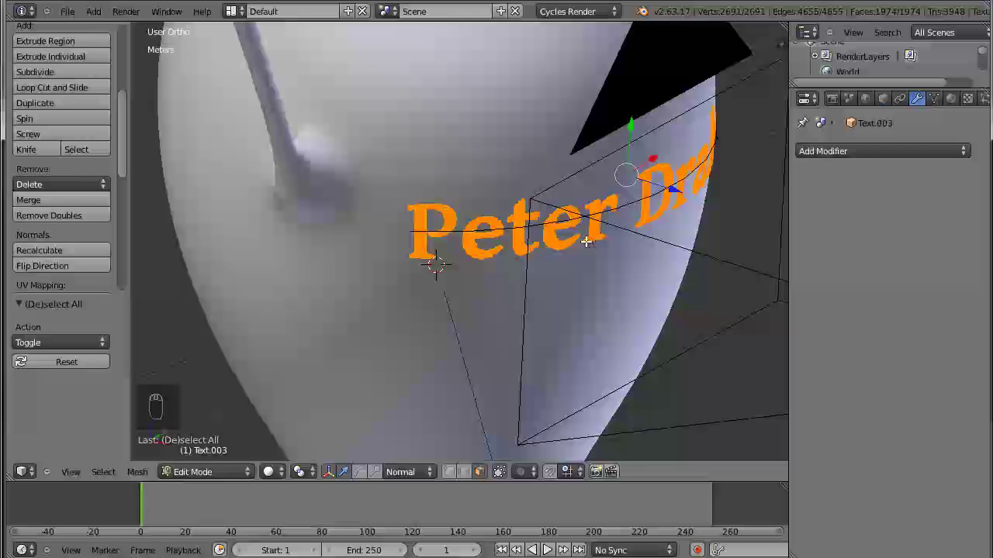
{"action": "key", "text": "e"}
{"action": "left_click_drag", "start_coordinate": [590, 243], "coordinate": [598, 258]}
{"action": "key", "text": "alt+s"}
{"action": "middle_click", "coordinate": [599, 258]}
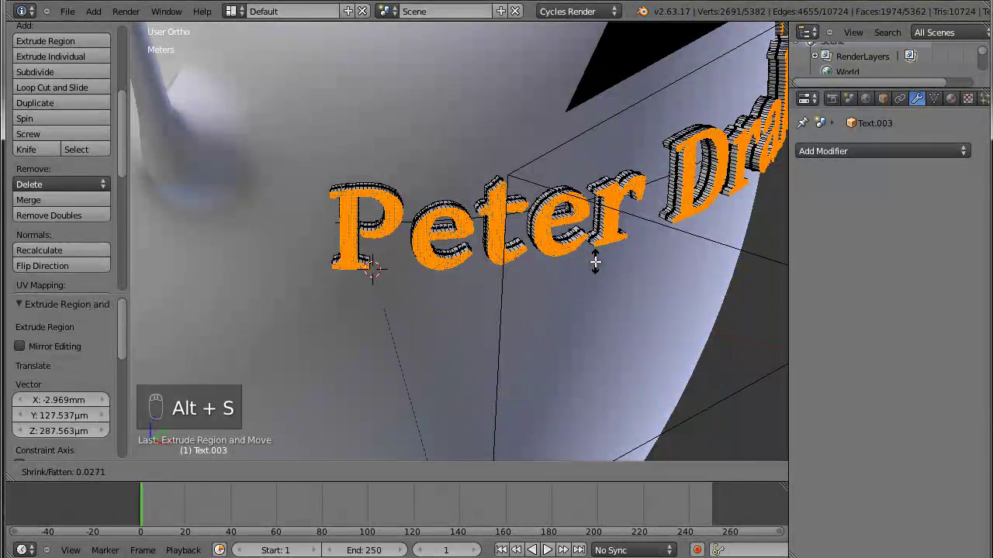
{"action": "left_click", "coordinate": [601, 259]}
{"action": "key", "text": "Tab"}
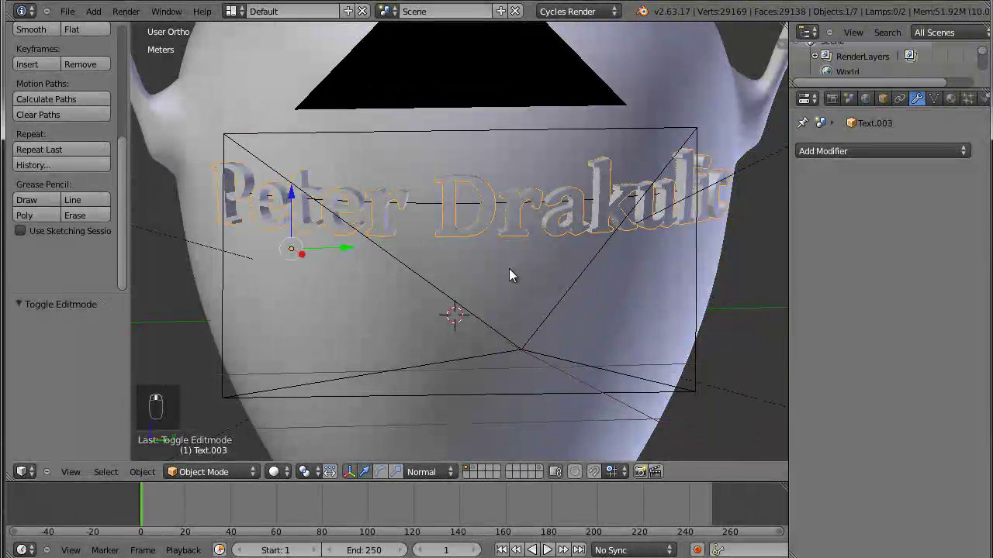
Switch to the camera view and show the thickened name as a rendered preview.
{"action": "key", "text": "KP_0"}
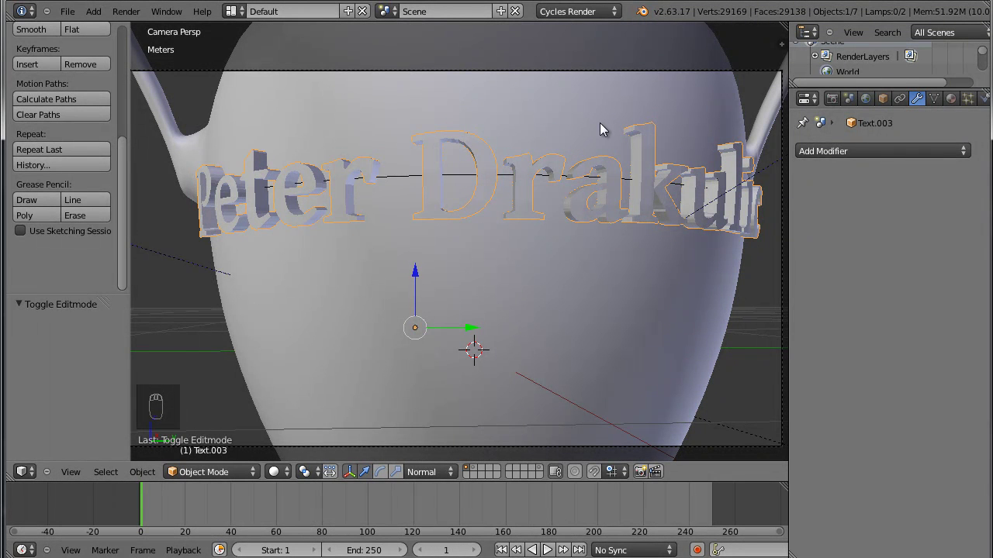
{"action": "key", "text": "ctrl+s"}
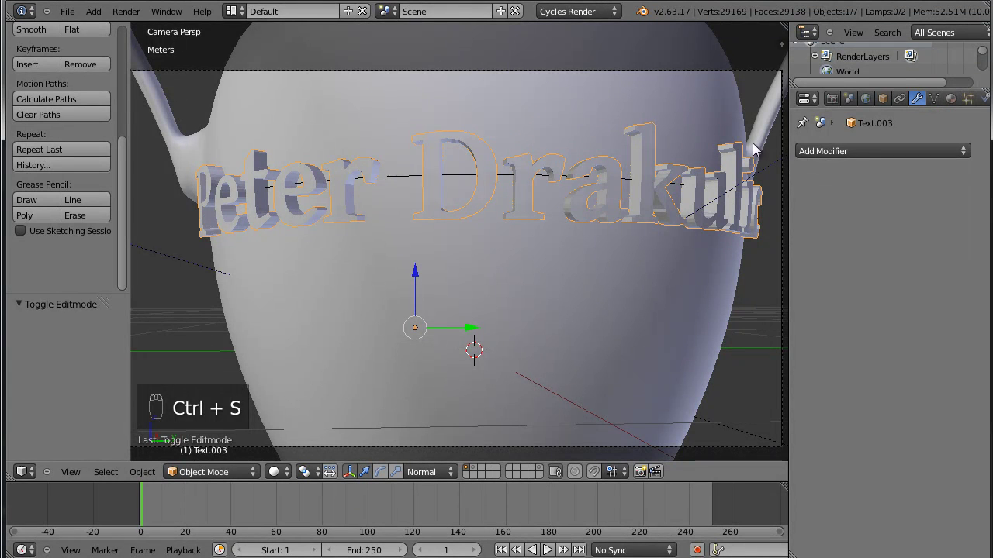